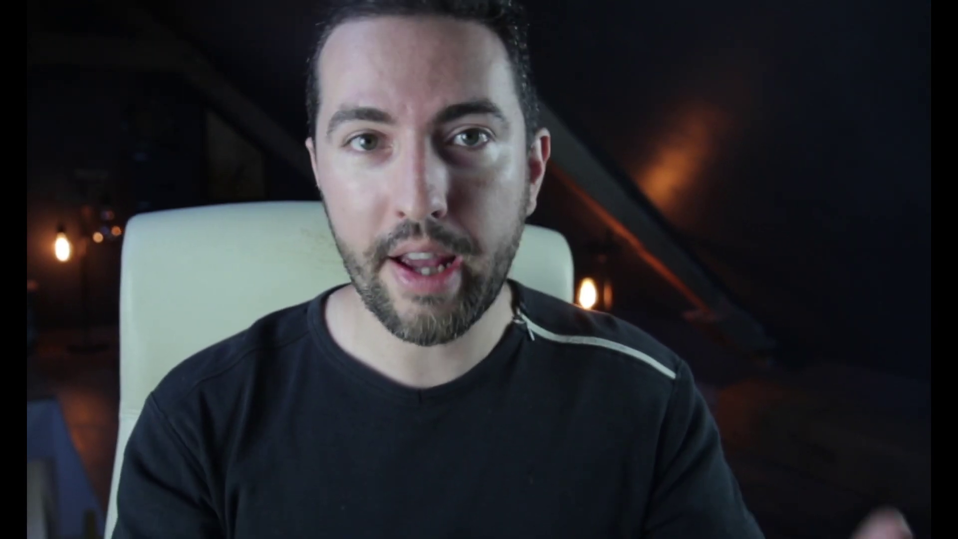
- Start a Fluent polygon Shape outline on the ground grid and place its first point
double_click(450, 314)
key(f)
click(367, 289)
right_click(424, 297)
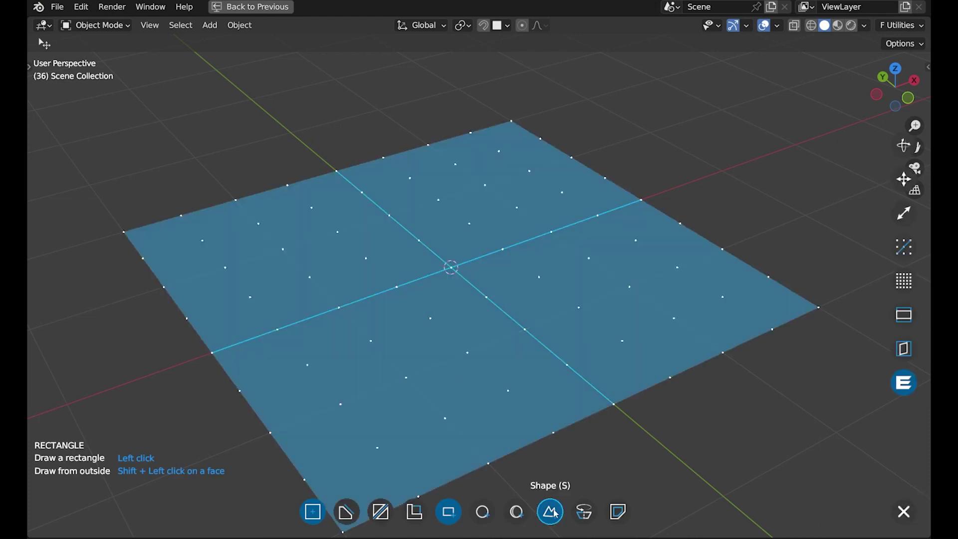
click(559, 514)
click(346, 408)
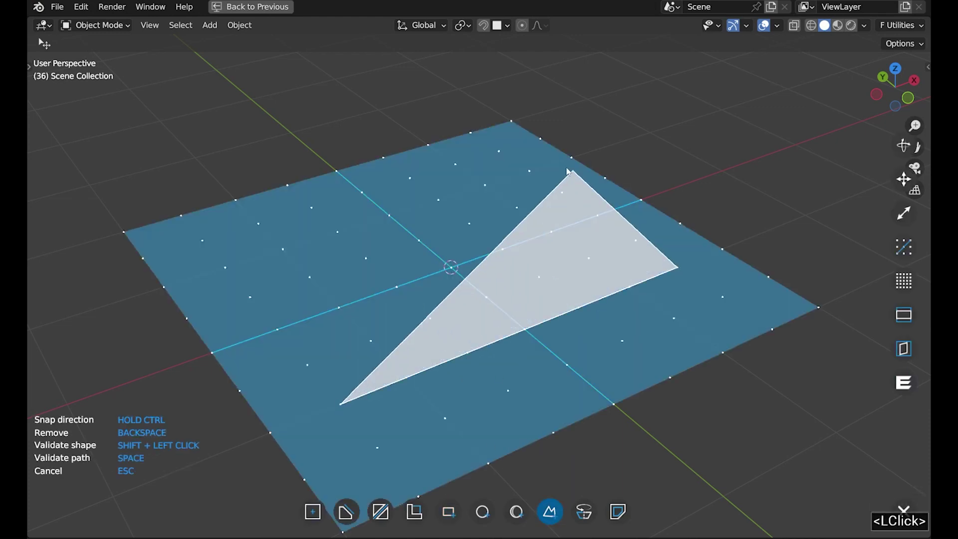
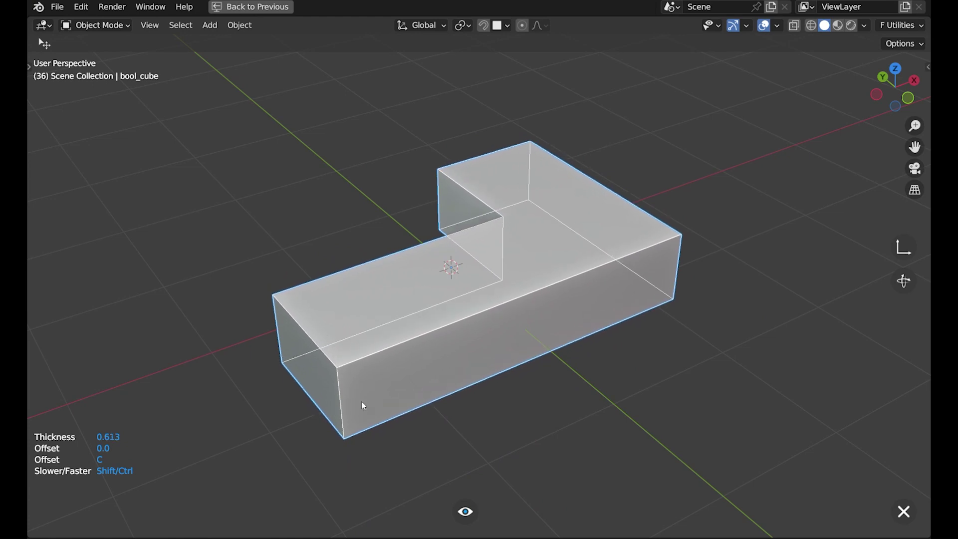
- Close the L outline into a solid block and add a bevel to its vertical corners
click(371, 405)
click(445, 405)
middle_click(392, 366)
scroll(up, 3)
click(510, 250)
scroll(up, 3)
click(447, 220)
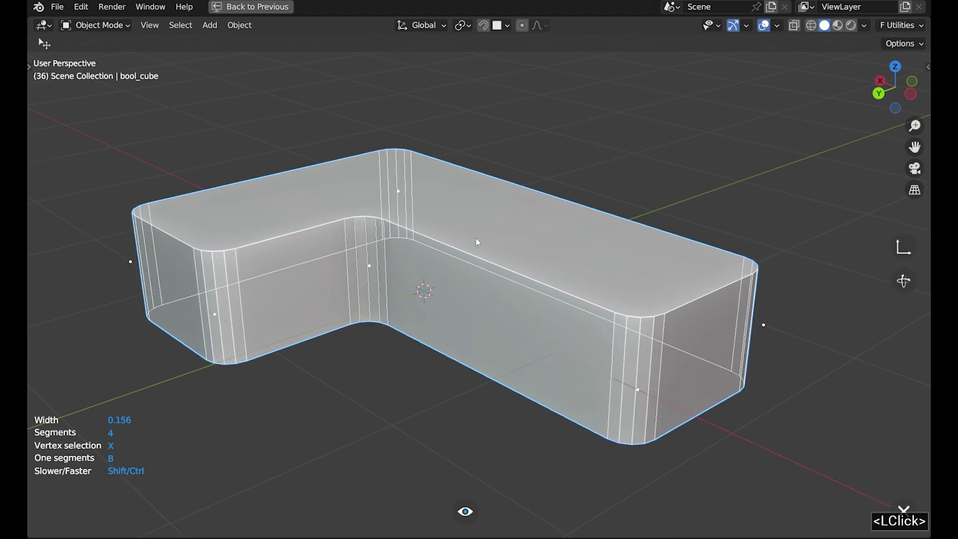
- Set the corner bevel profile to Straight at a width of about 0.144
click(476, 242)
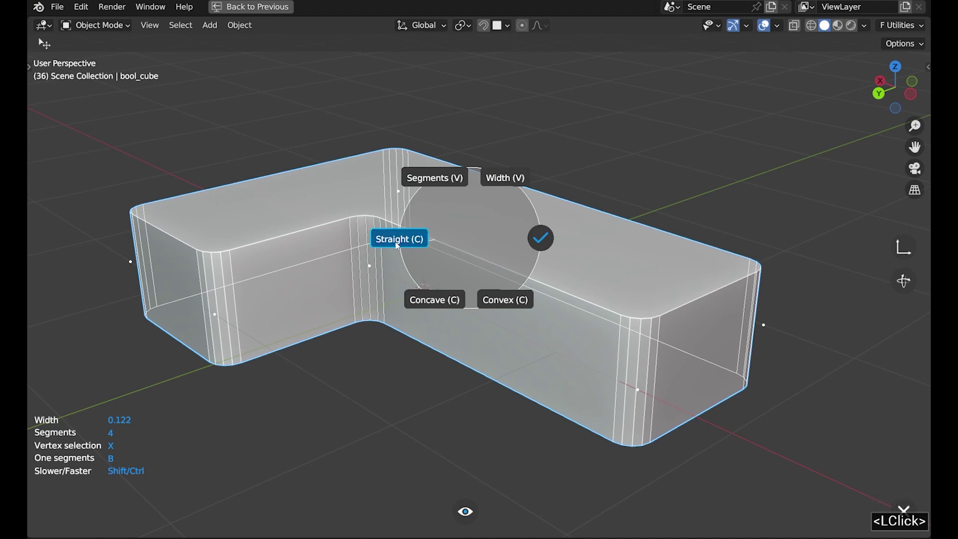
click(401, 247)
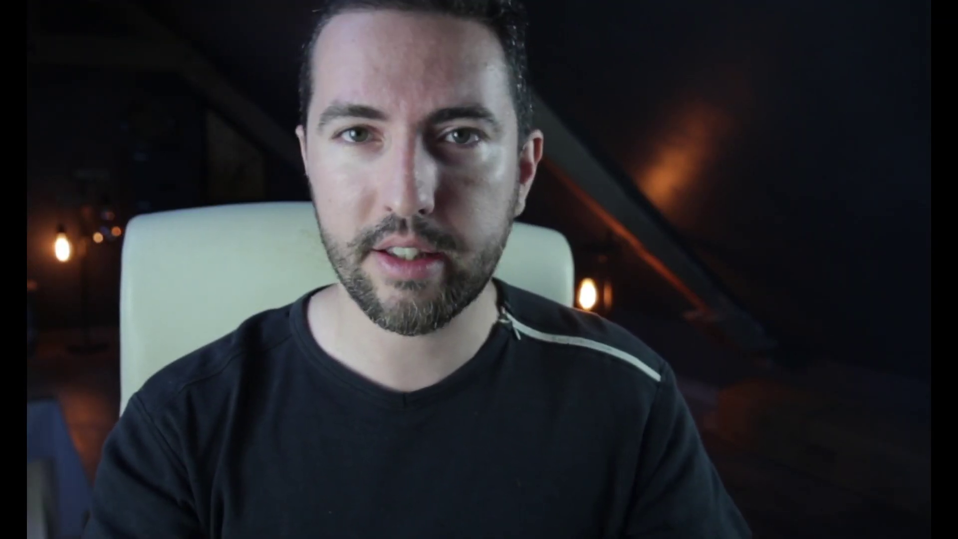
click(402, 246)
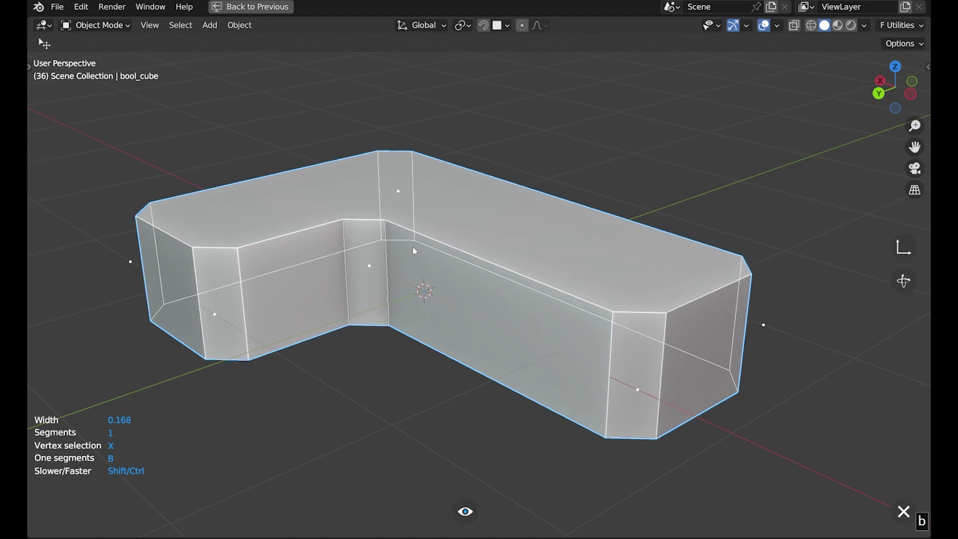
- Confirm the one-segment corner chamfer and add a second bevel for the top and bottom edges
key(b)
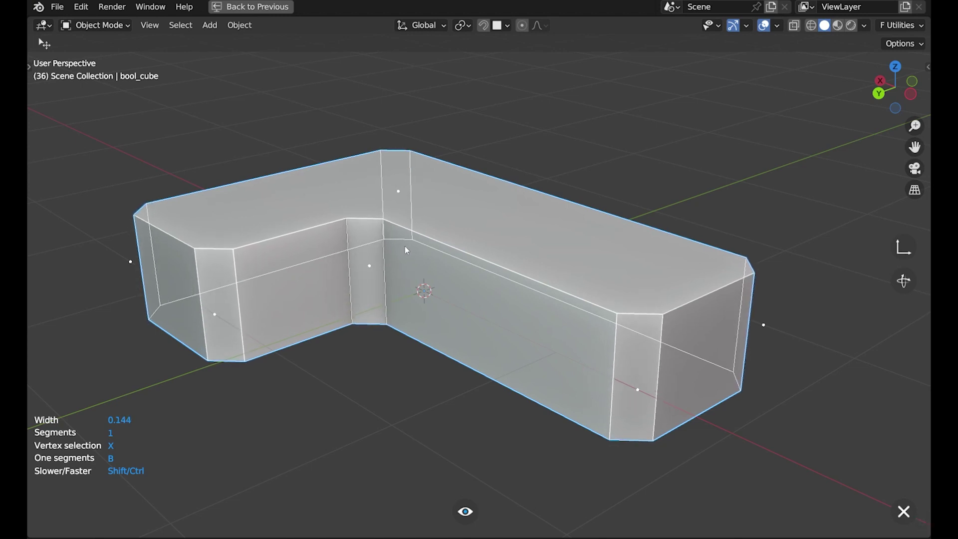
click(411, 250)
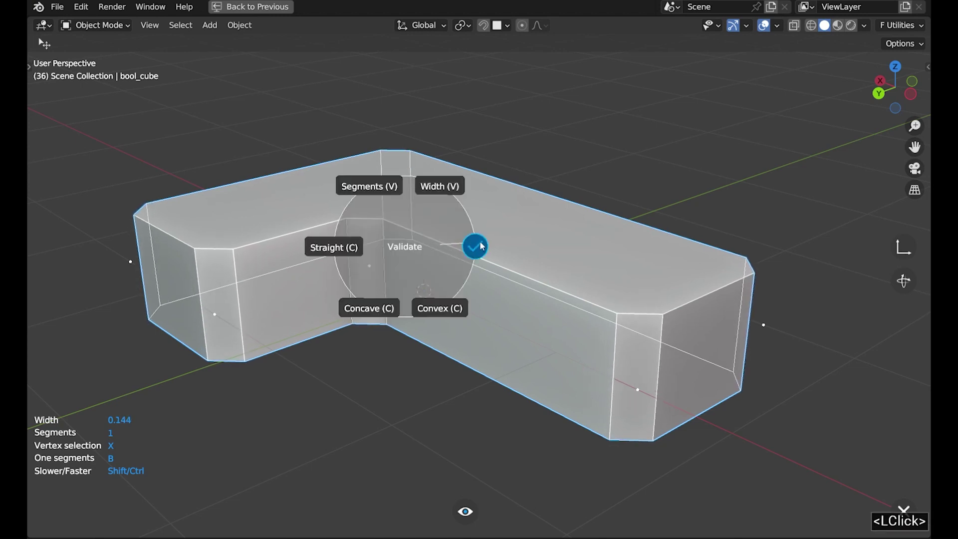
click(486, 247)
double_click(438, 263)
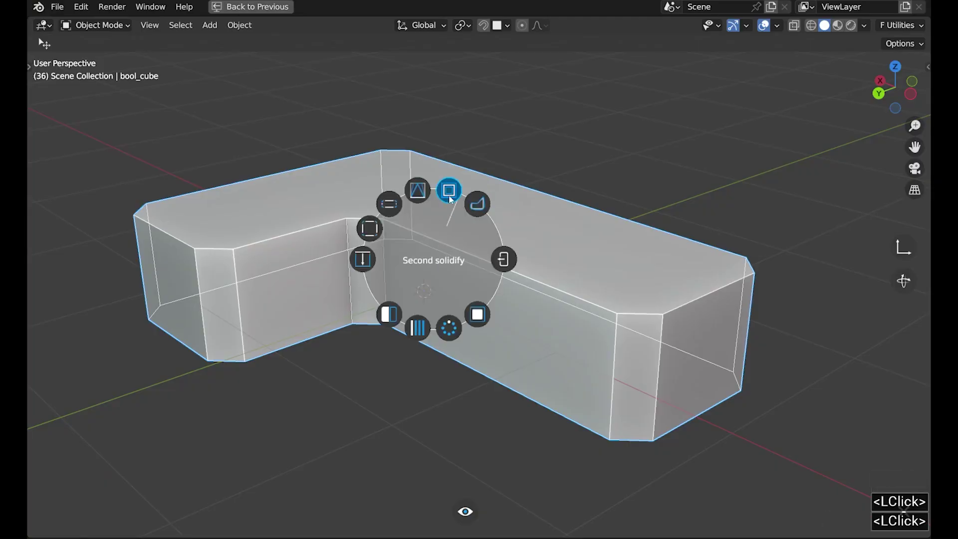
click(398, 211)
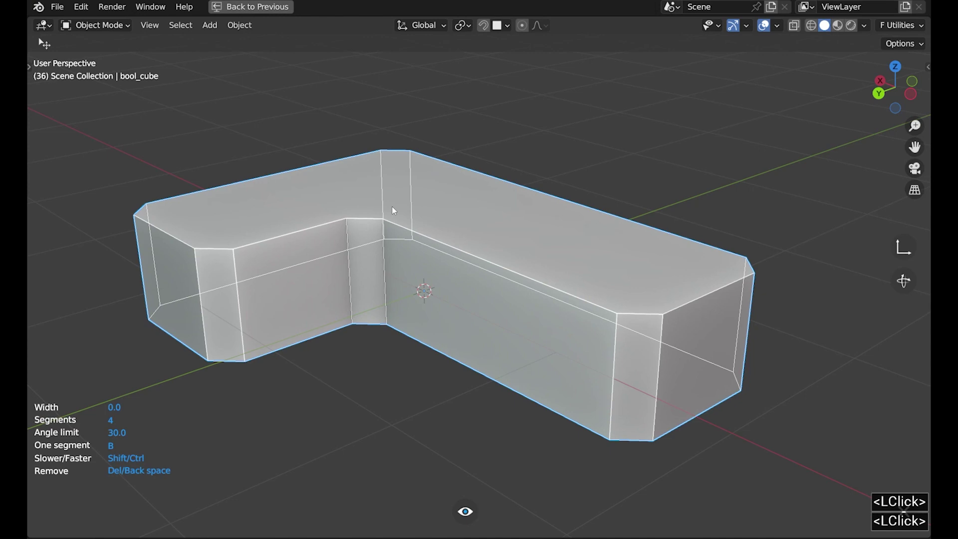
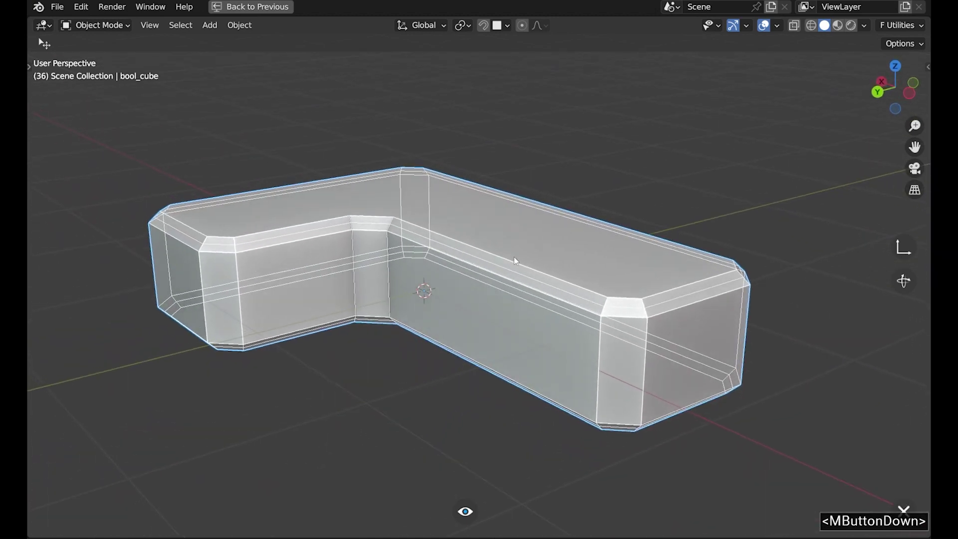
click(565, 238)
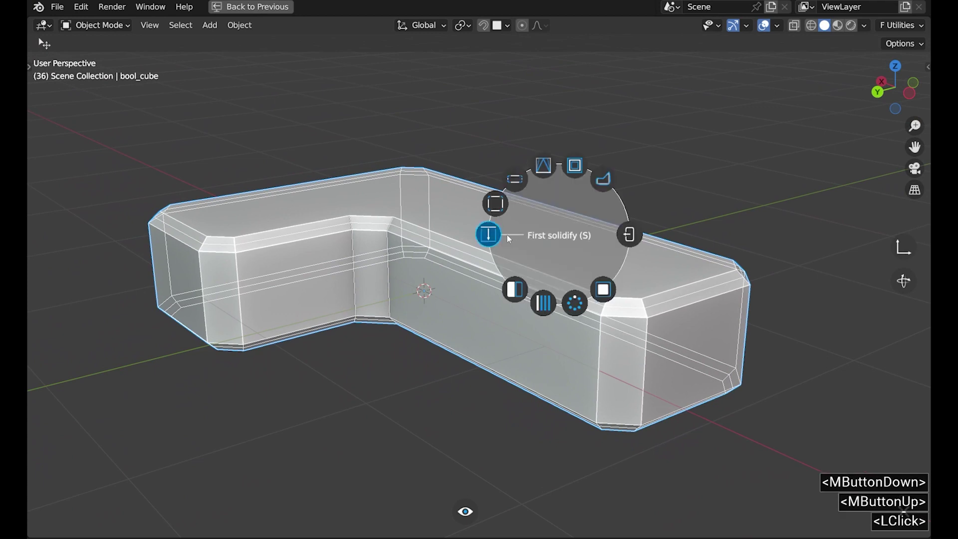
click(494, 239)
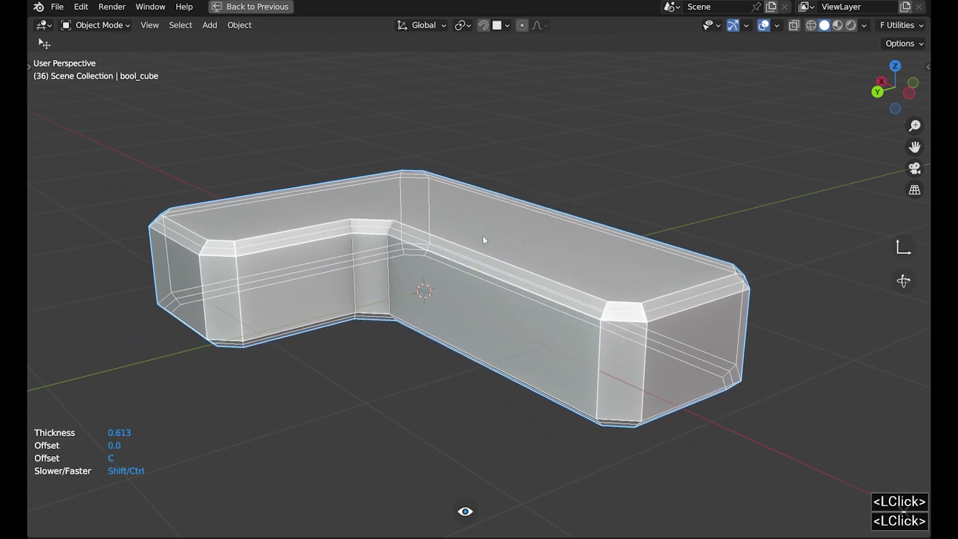
click(486, 240)
double_click(554, 238)
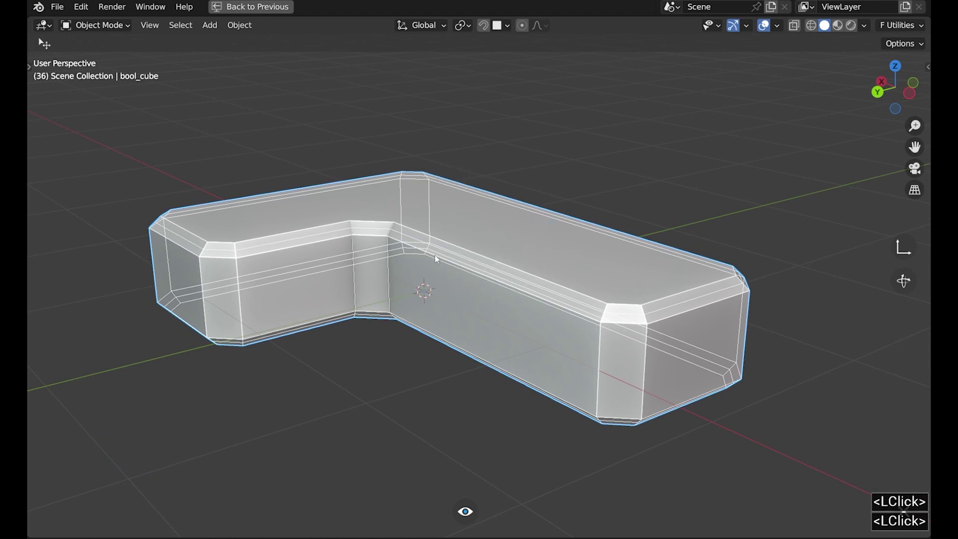
right_click(441, 259)
click(440, 259)
key(f)
click(444, 335)
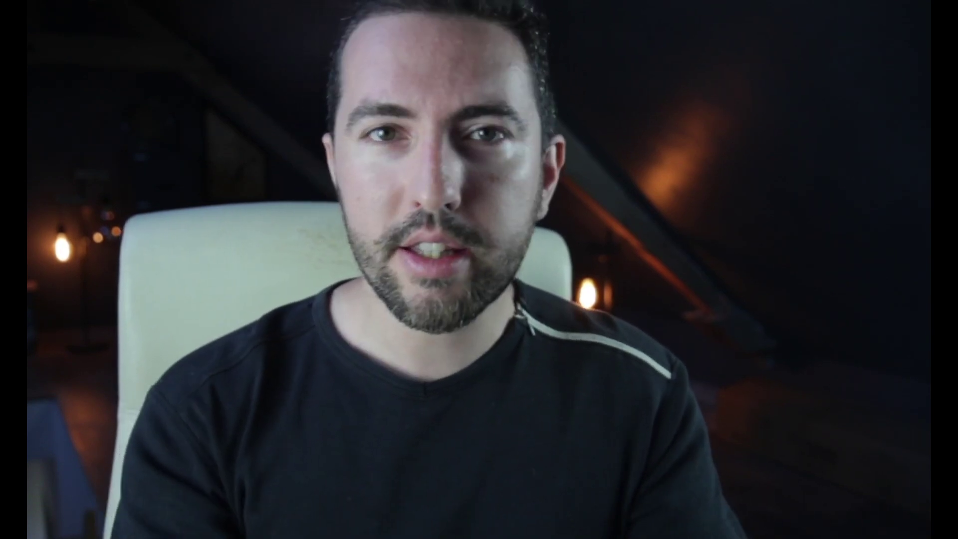
click(457, 277)
- Bring up the Fluent menu to finish the block's bevels
key(f)
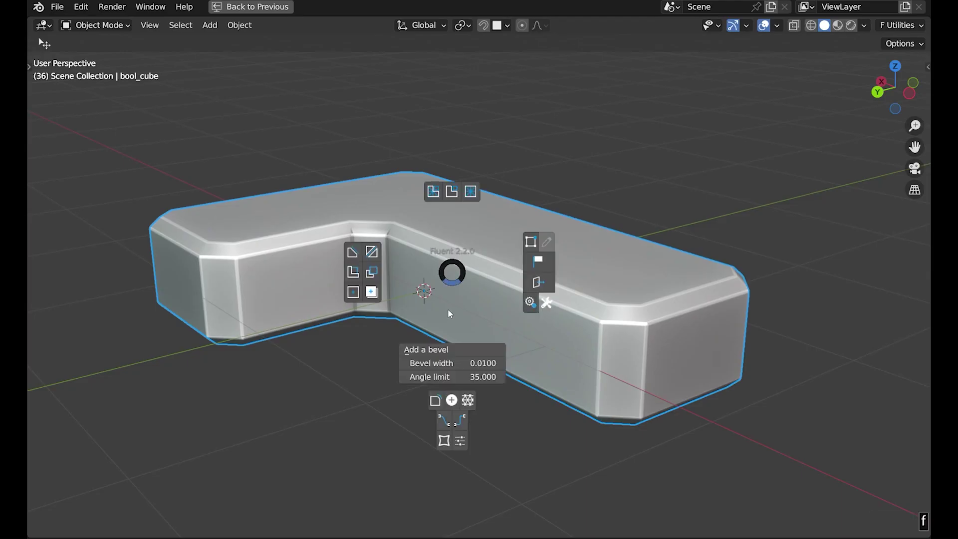
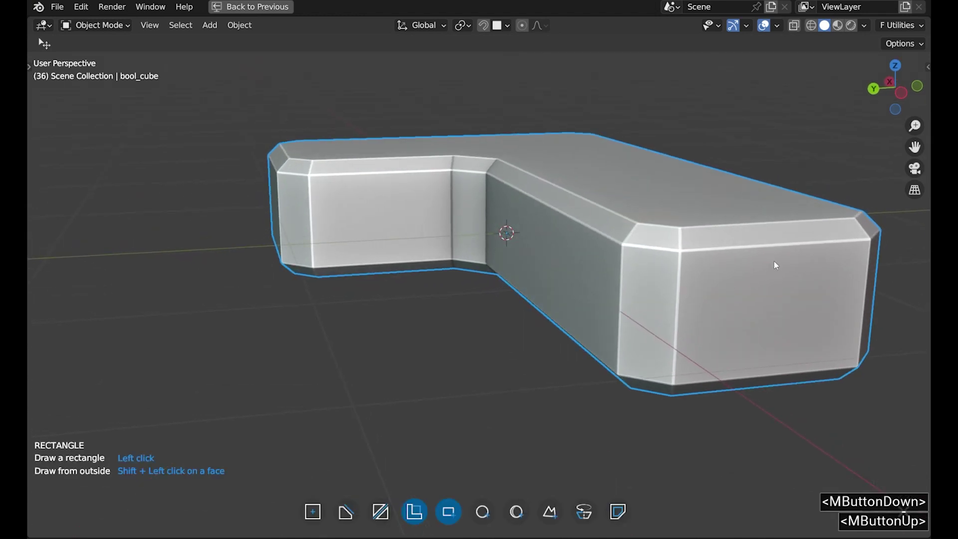
- Draw a thin rectangular slab cutter below the top edge and enlarge it to span the block
click(779, 266)
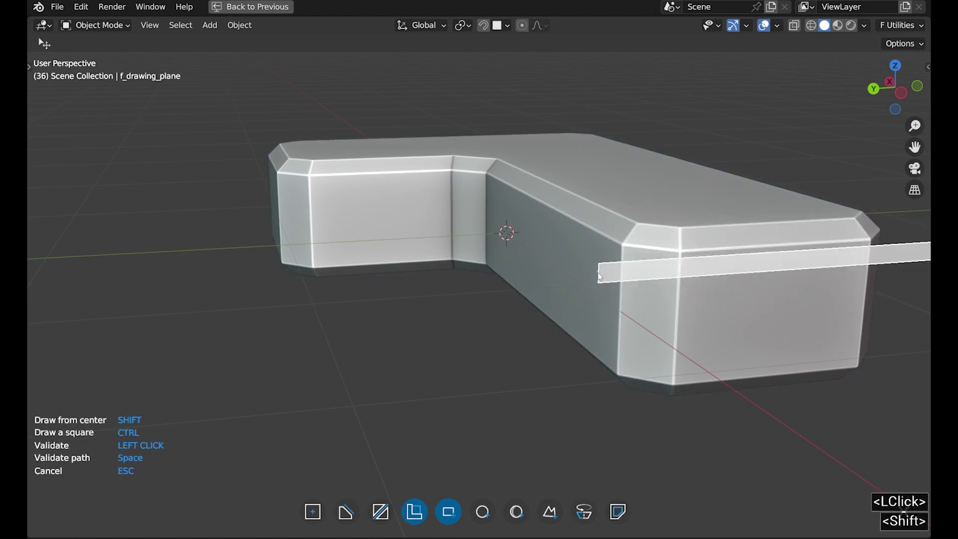
click(165, 312)
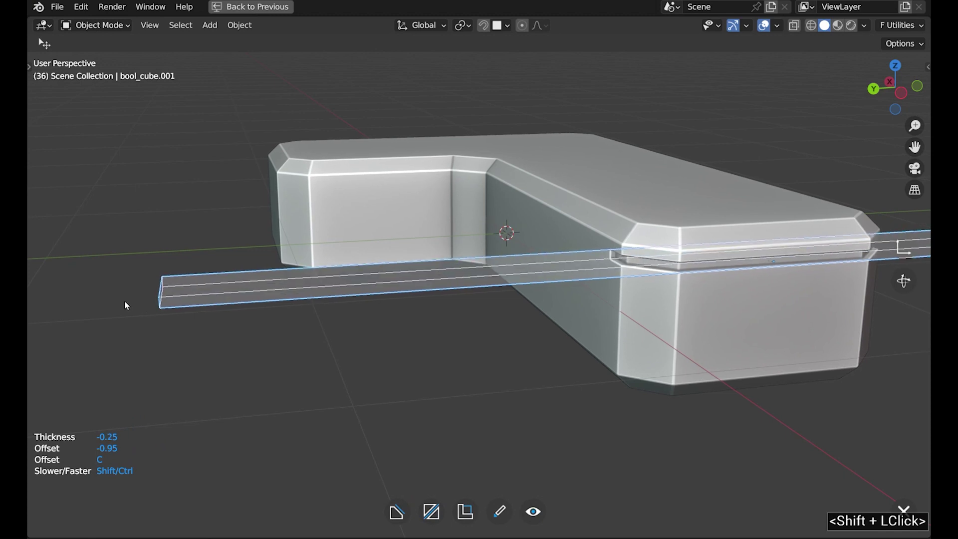
key(v)
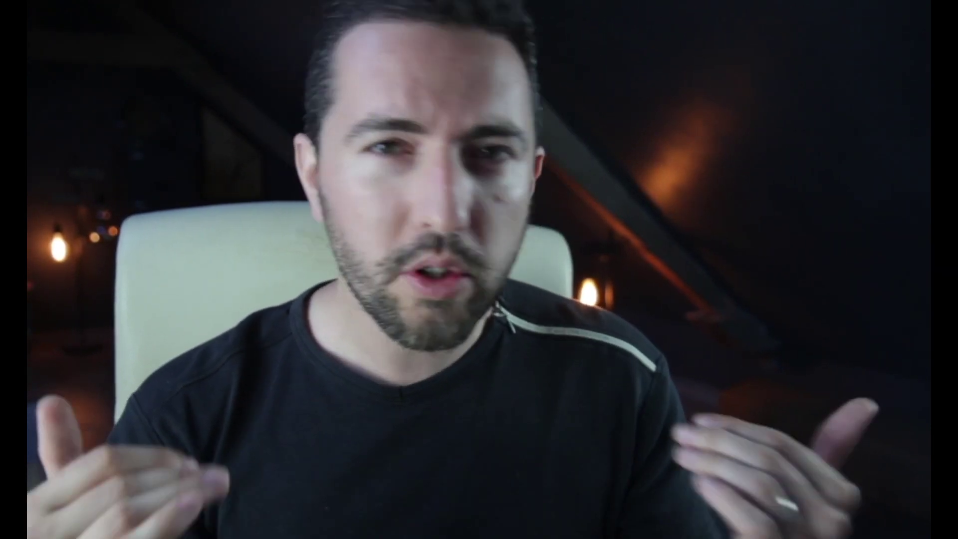
- Move the slab cutter down along Z so the groove sits below the top chamfer, then select the bench block
middle_click(519, 217)
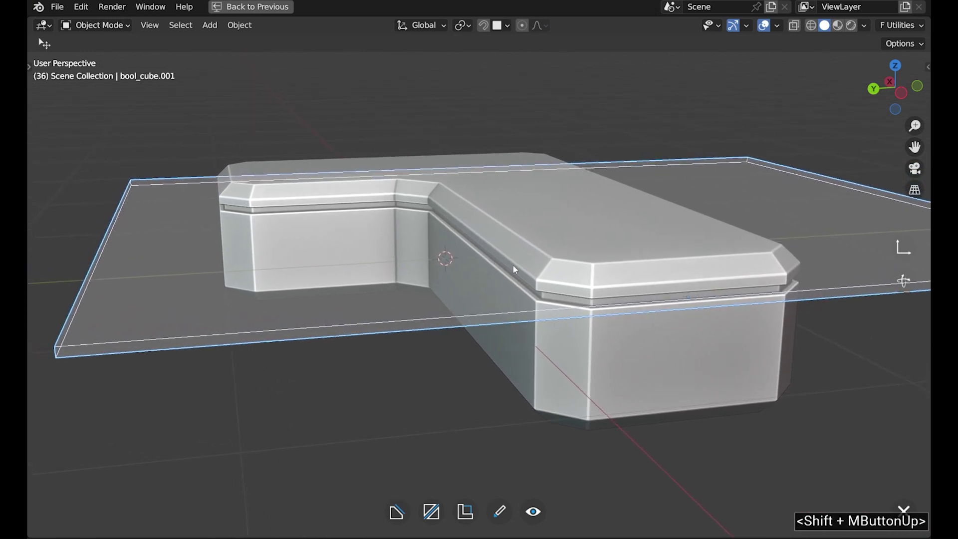
key(g)
key(z)
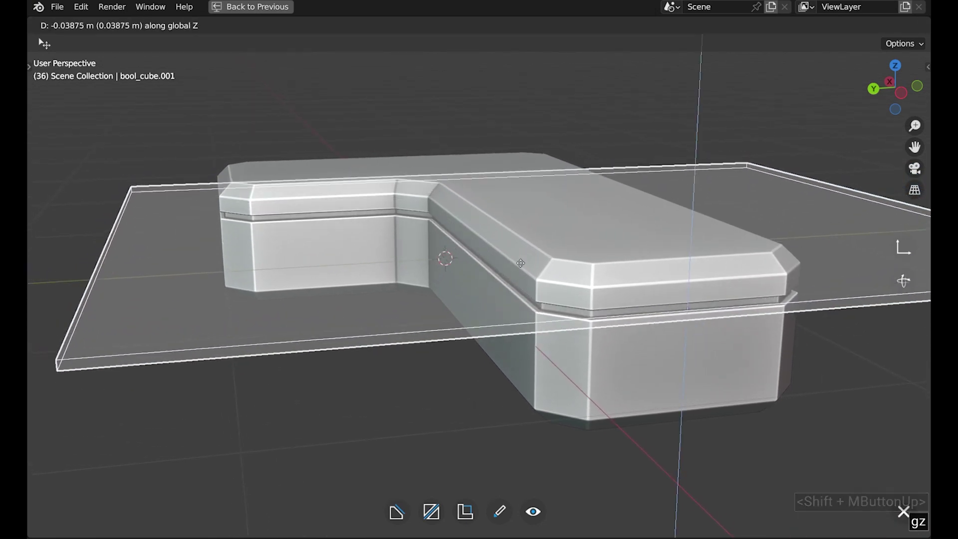
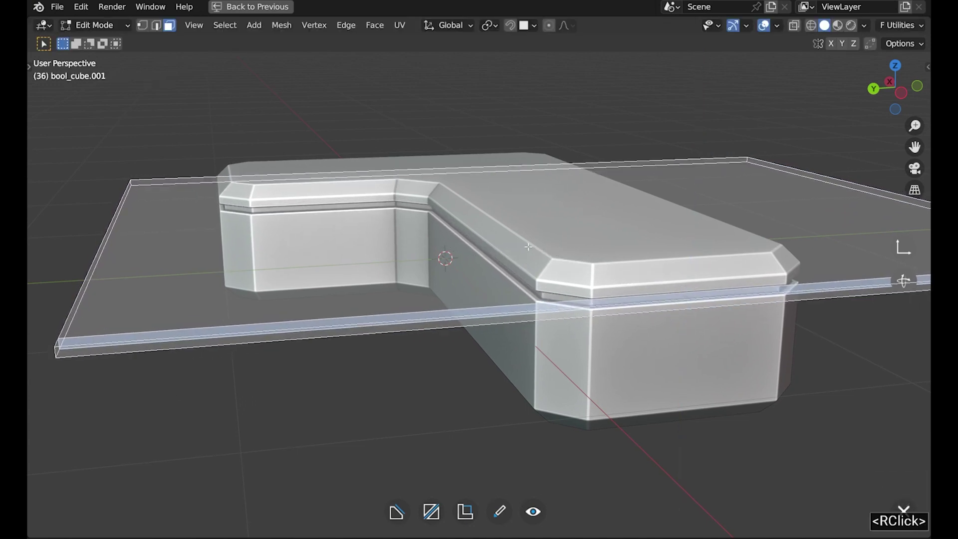
key(Tab)
click(532, 251)
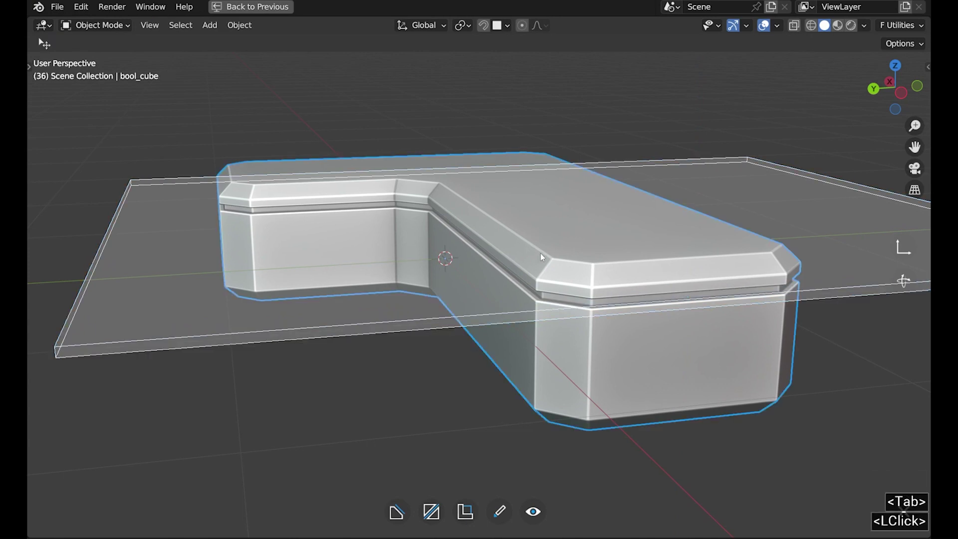
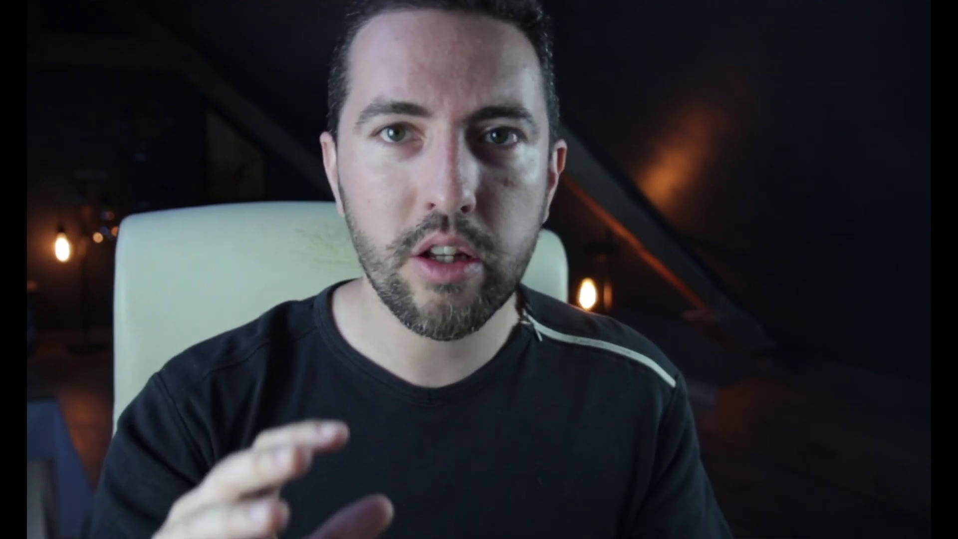
- Place a Fluent drawing plane on the end block's front face for the inset panel cut
right_click(778, 371)
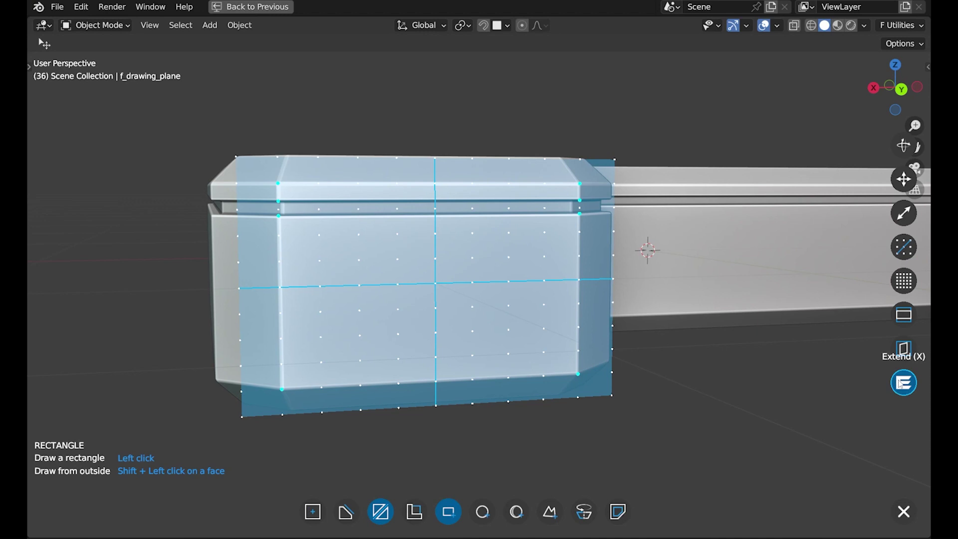
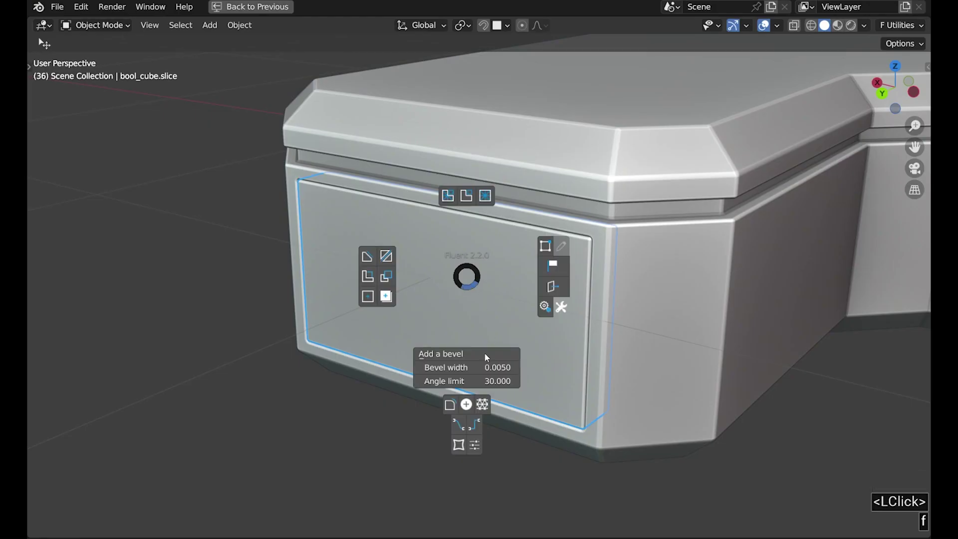
- Add four corner screws to the inset panel with Fluent's screw tool and a chosen head style
click(471, 409)
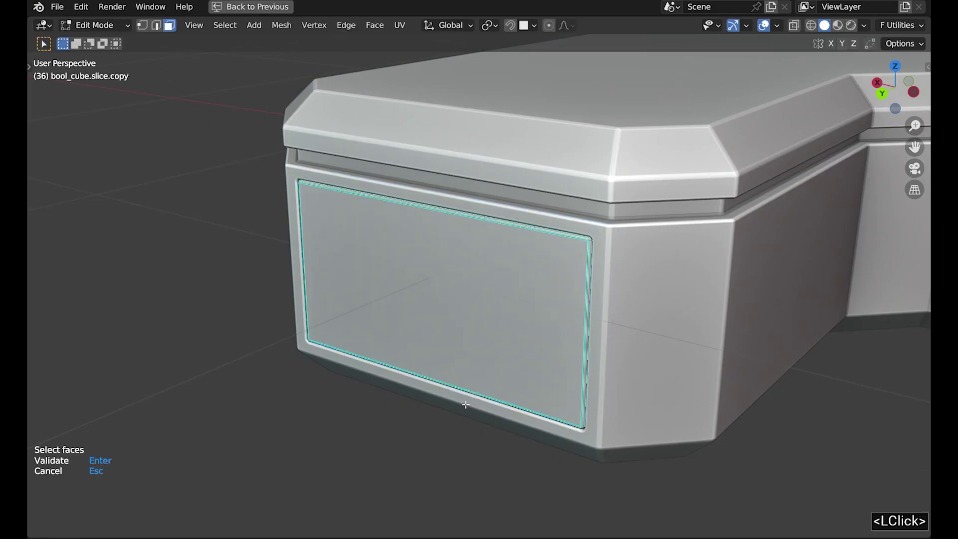
key(Return)
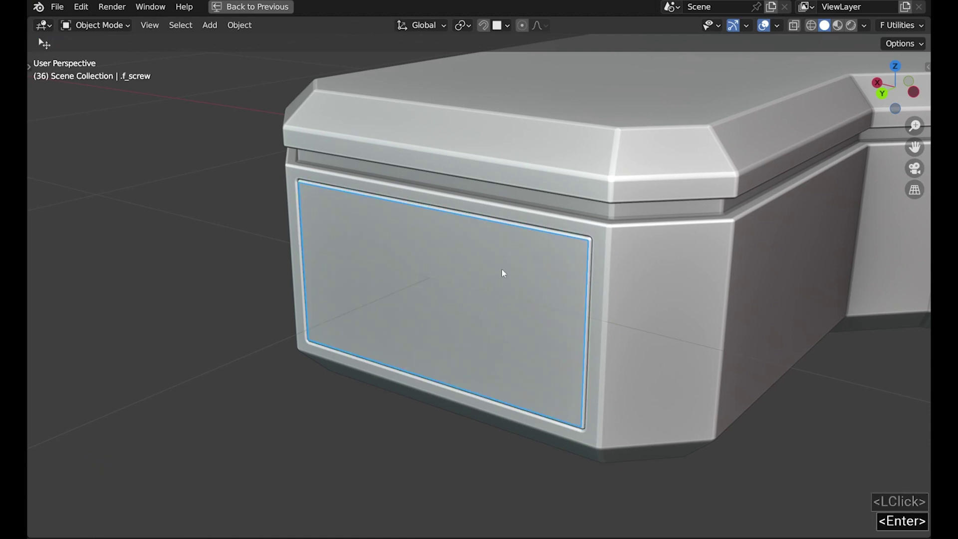
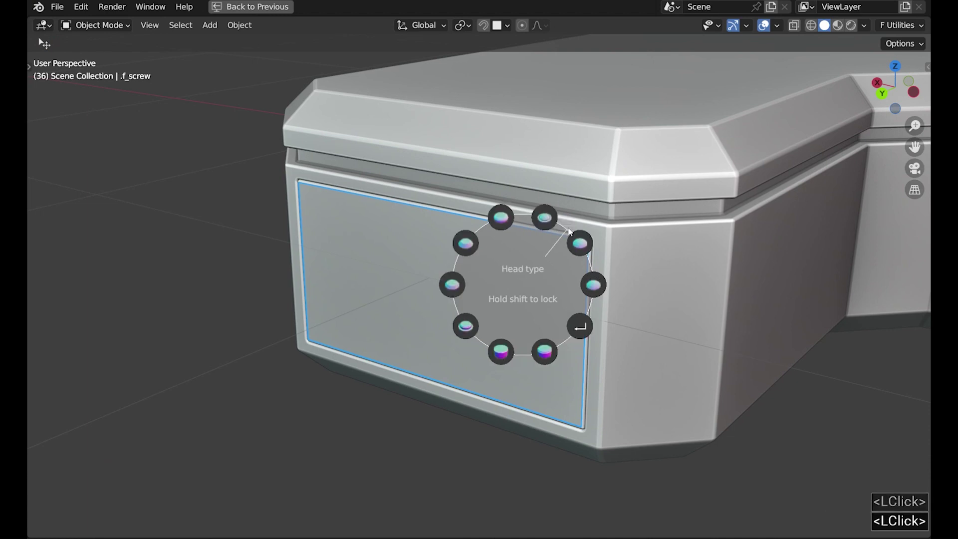
click(598, 288)
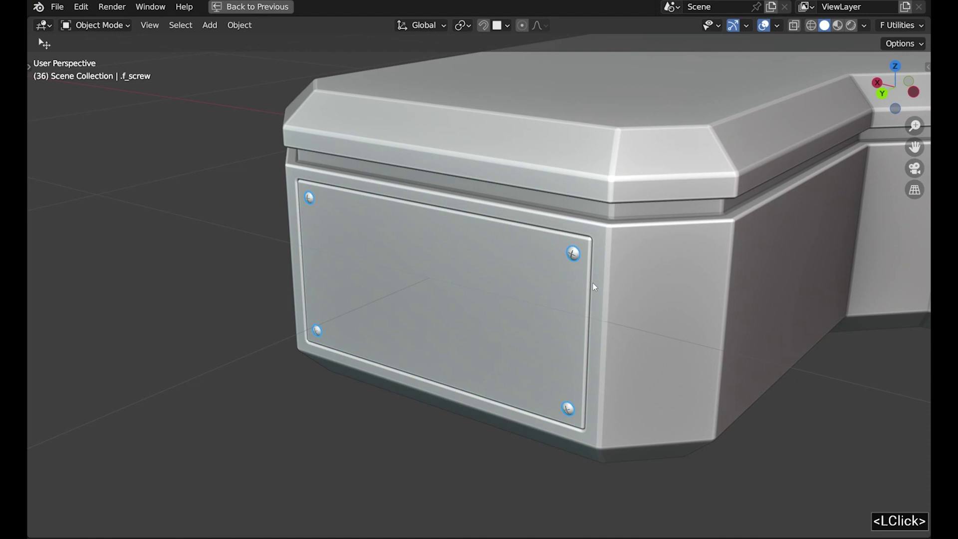
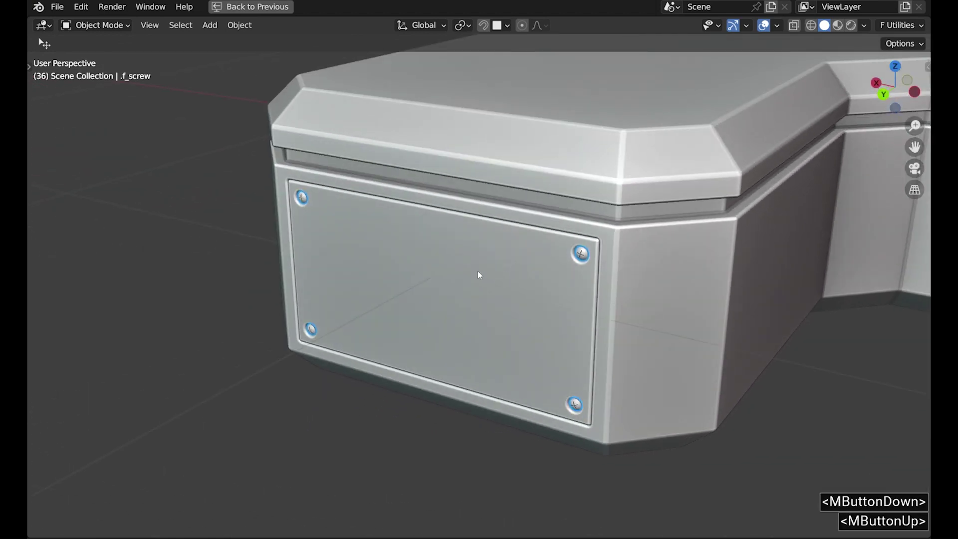
click(471, 272)
- Start a new drawing on the bolted panel and orbit to face it head-on
click(544, 274)
right_click(481, 275)
click(543, 271)
middle_click(493, 273)
middle_click(474, 281)
middle_click(476, 235)
middle_click(500, 228)
- Draw a rectangle inside the panel and adjust its thickness and offset into a framed recessed window
key(f)
click(416, 208)
right_click(398, 300)
double_click(423, 311)
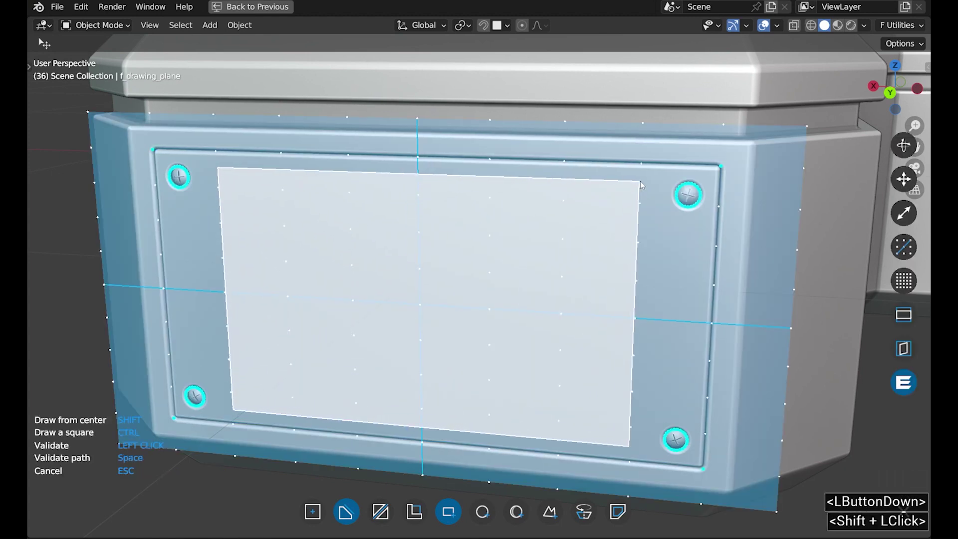
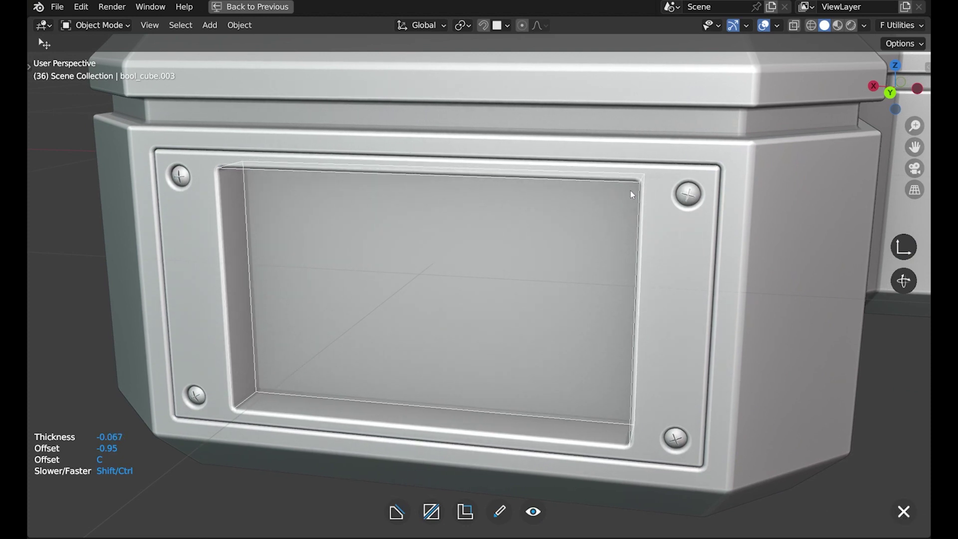
click(636, 196)
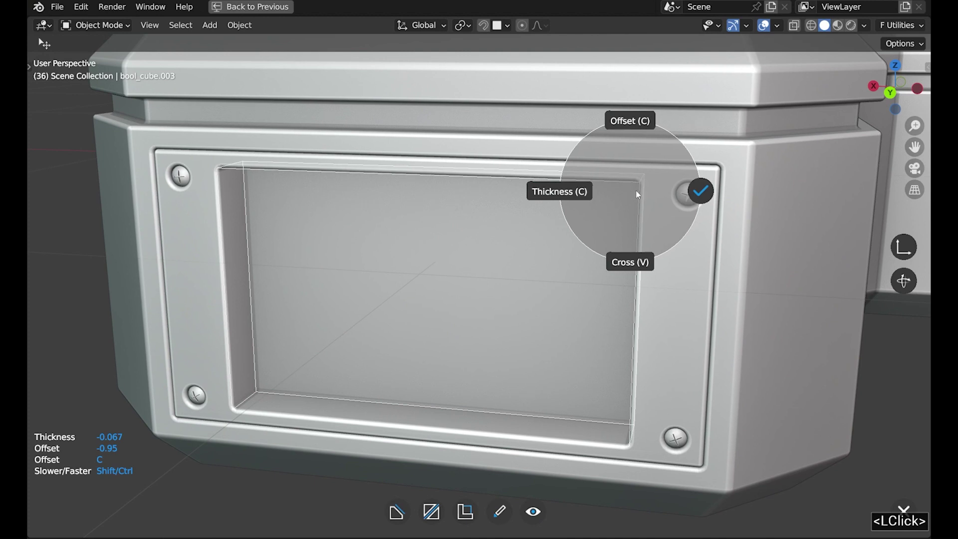
- Start a new Fluent drawing on the recessed window's inner face
click(706, 196)
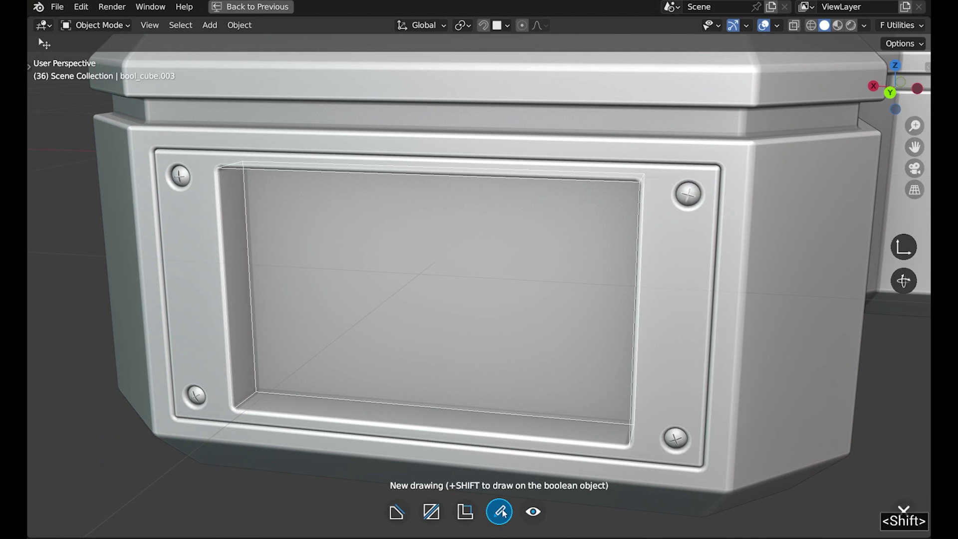
click(507, 514)
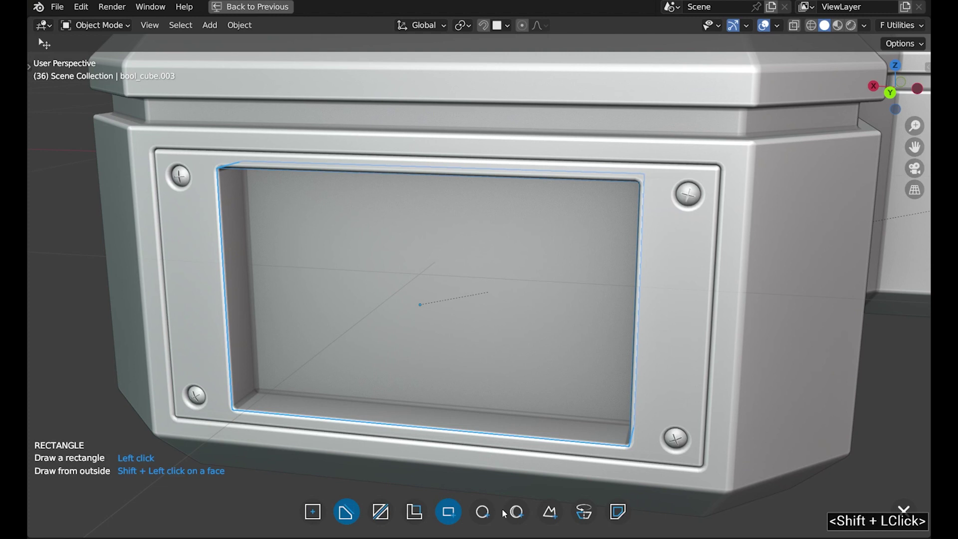
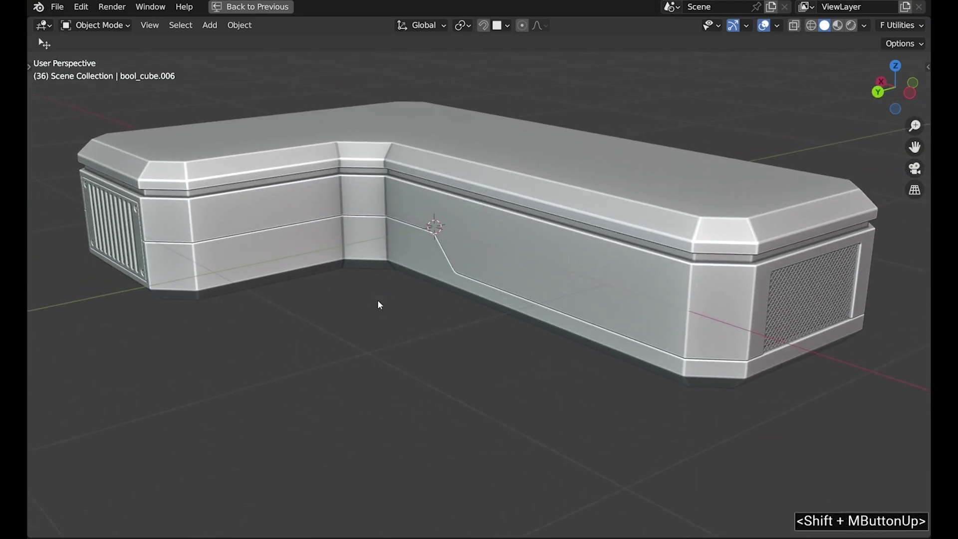
- Orbit the view to look at the bench from underneath
middle_click(406, 351)
middle_click(429, 422)
- Add a Fluent plate along the bottom of the lower body piece, forming an inset base plate
scroll(up, 3)
click(378, 374)
key(f)
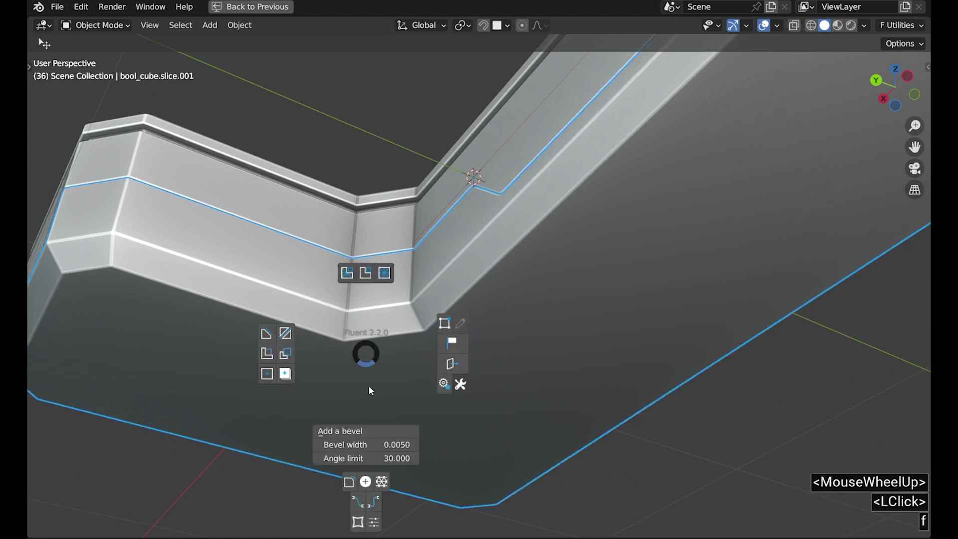
click(355, 488)
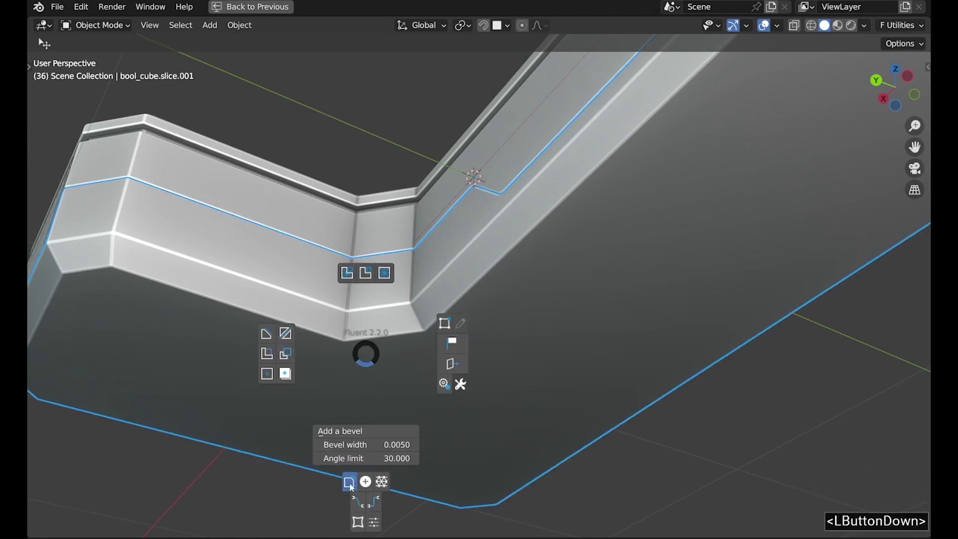
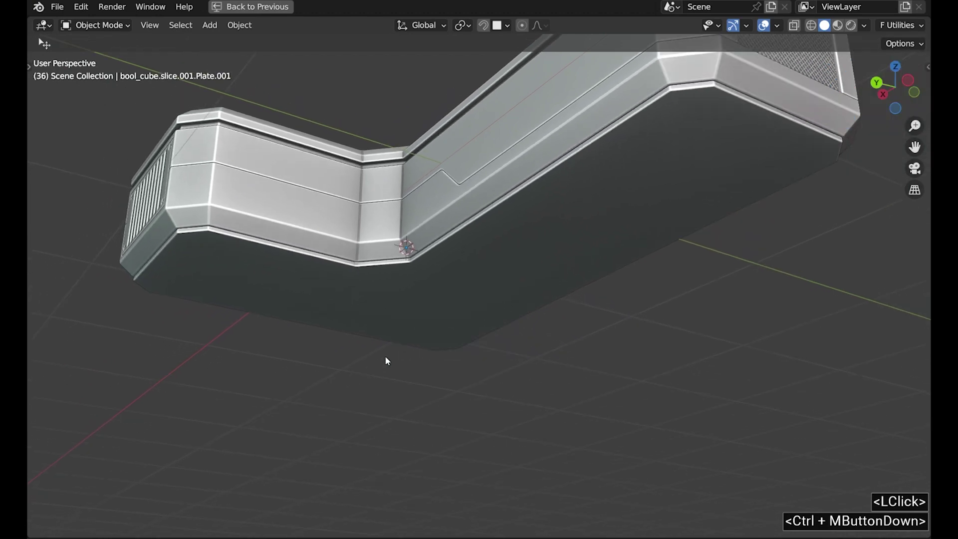
middle_click(397, 243)
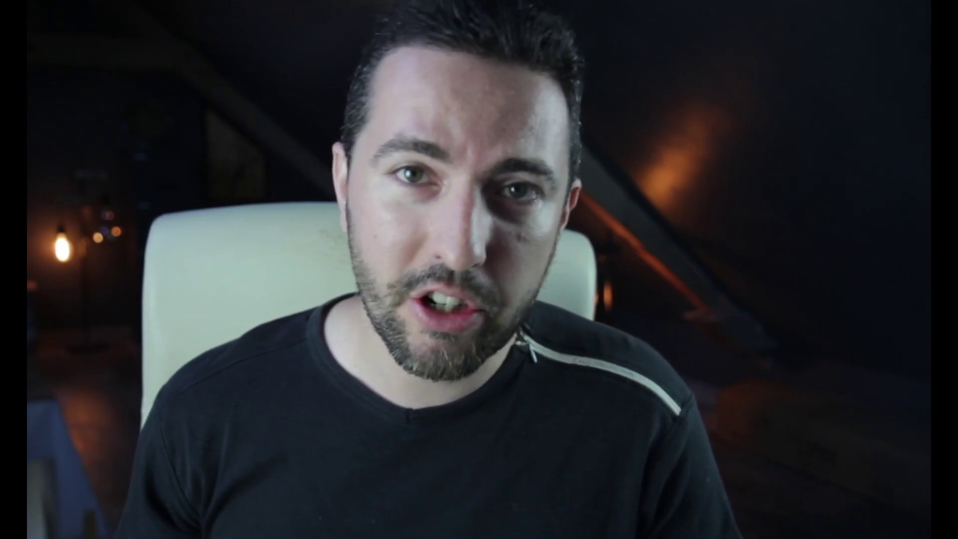
middle_click(255, 211)
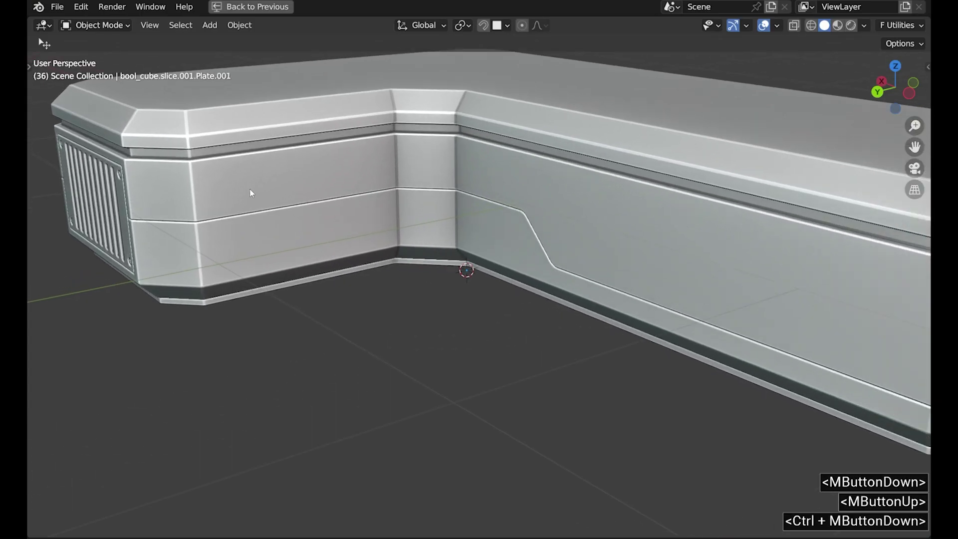
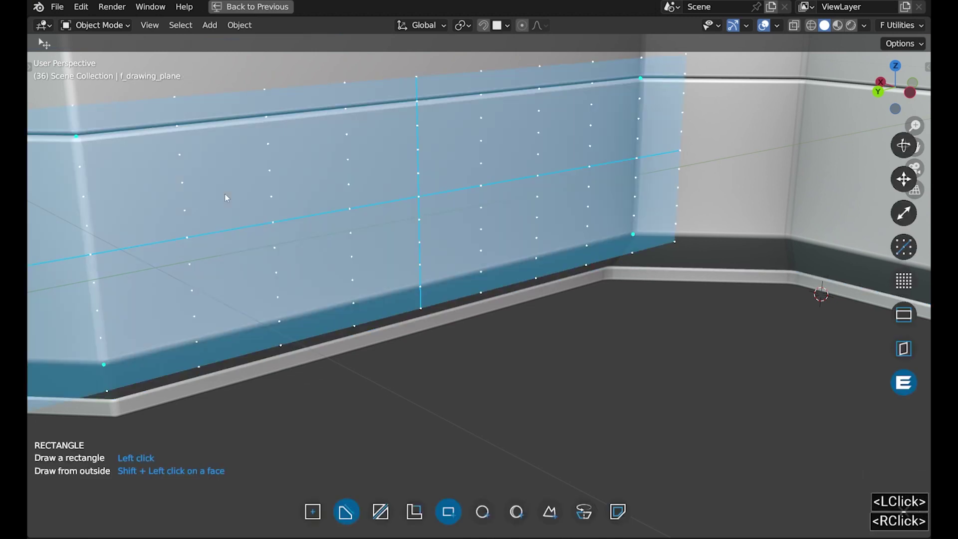
- Cut a circular hole in the lower side panel and add a ring frame around it
click(483, 514)
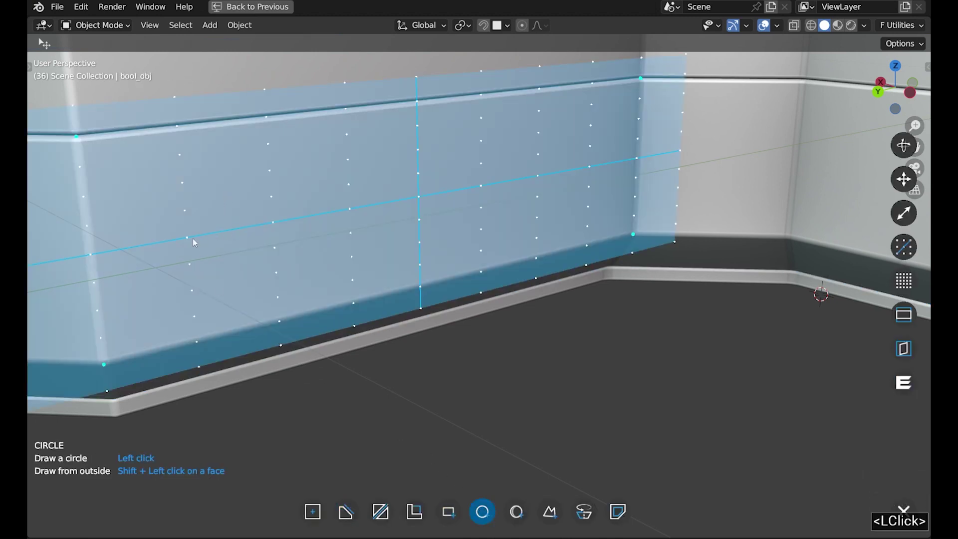
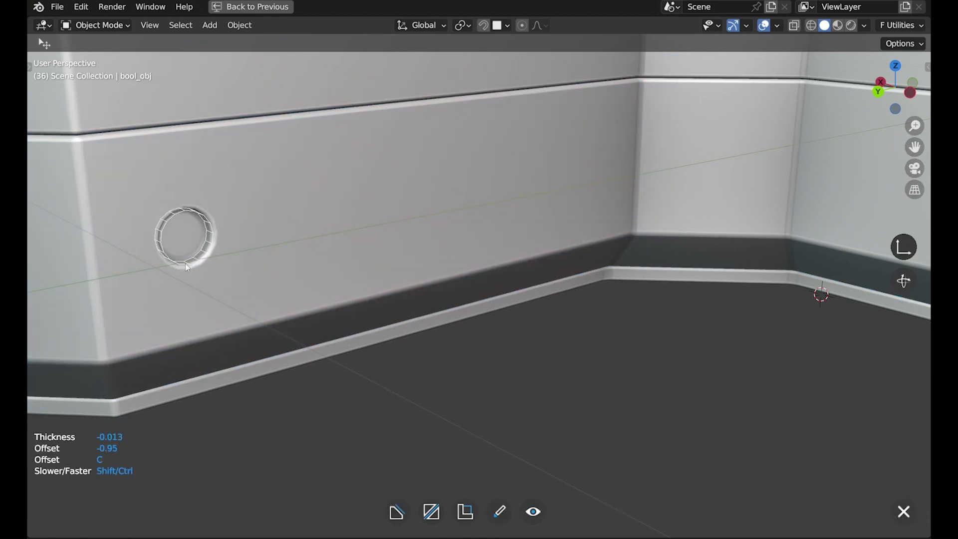
click(197, 269)
double_click(270, 269)
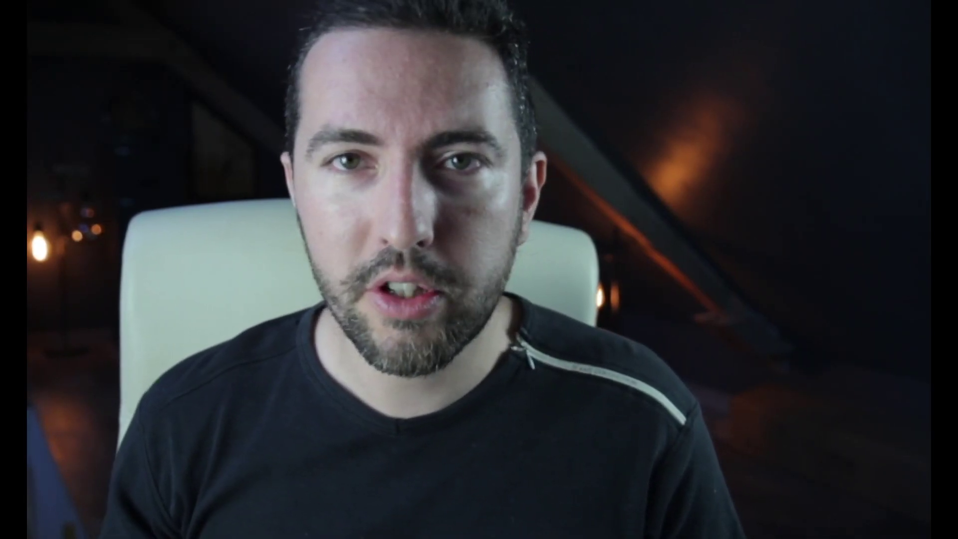
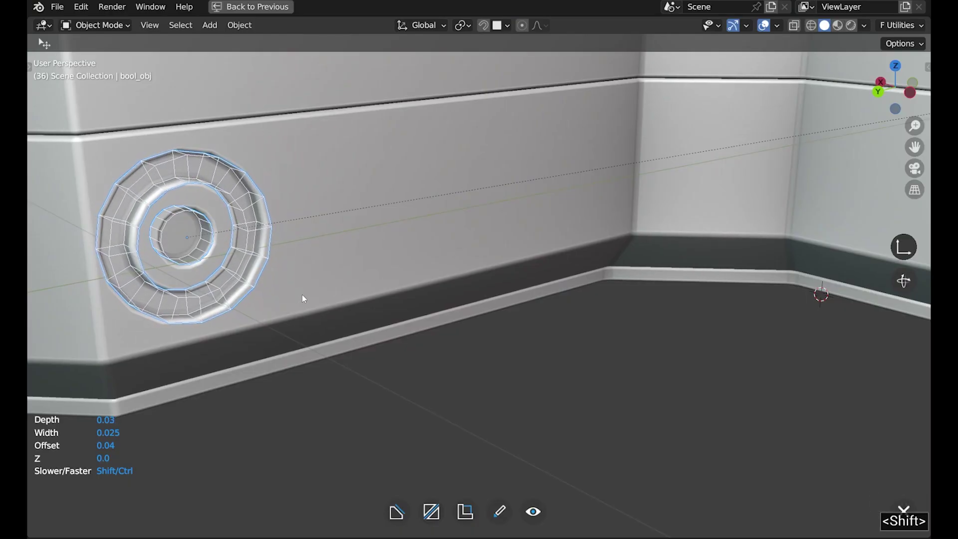
- Set the ring frame to Width 0.015, Offset 0.024 and a slightly higher Depth
click(308, 299)
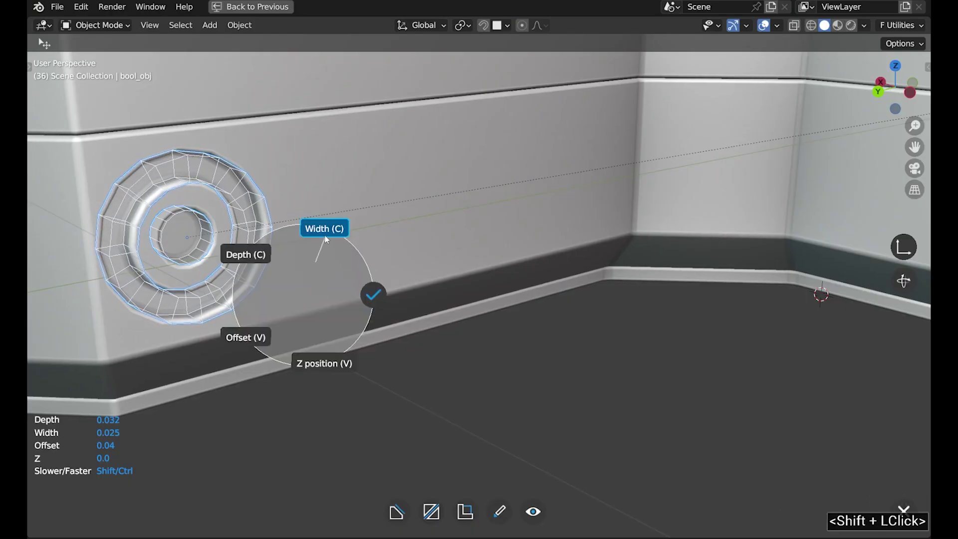
double_click(327, 236)
double_click(314, 254)
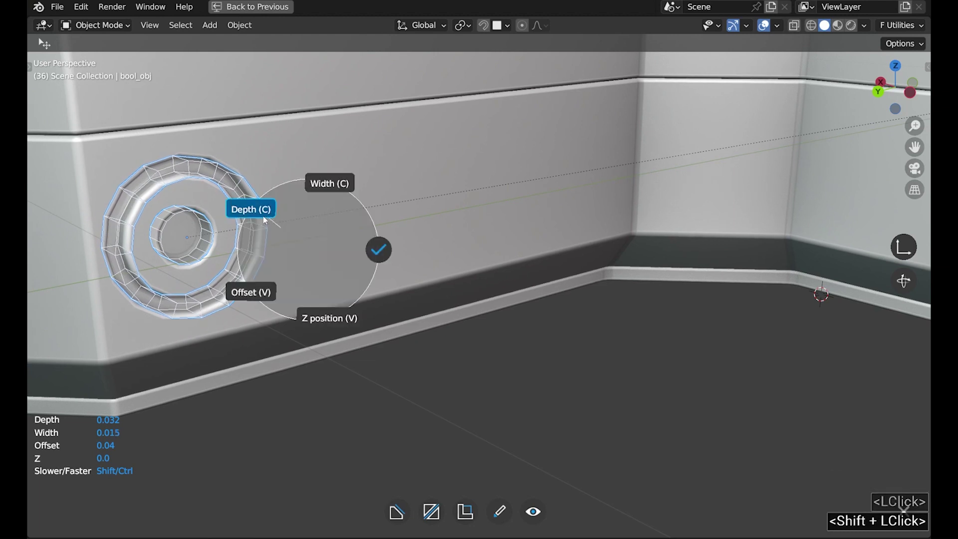
double_click(259, 296)
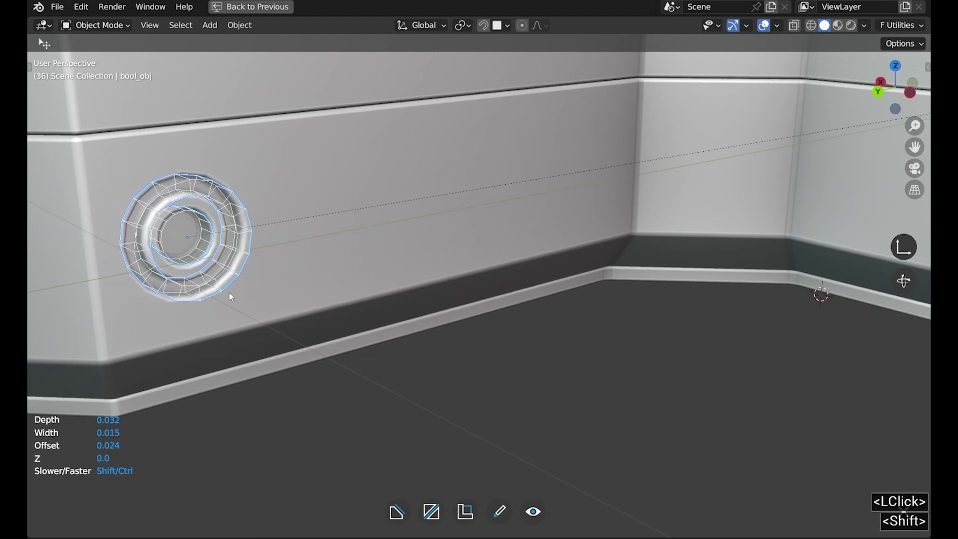
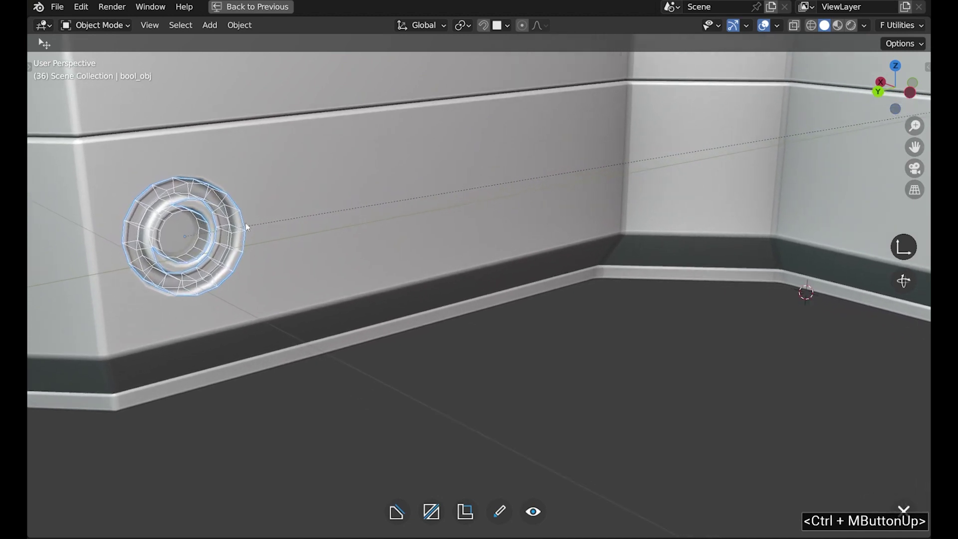
- Set Fluent's Min. of segments for auto-cylinder to 32 in Other adjustments and apply it
right_click(265, 224)
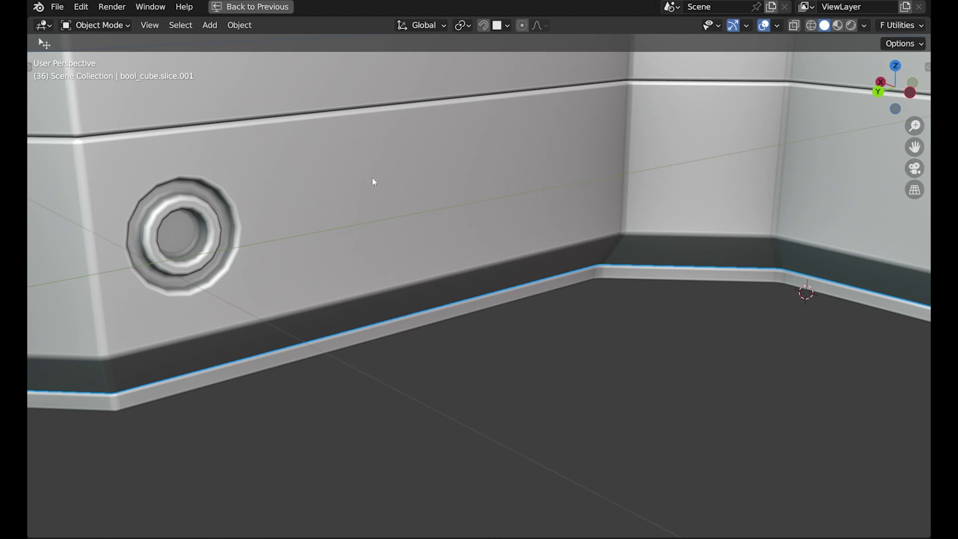
key(f)
click(455, 213)
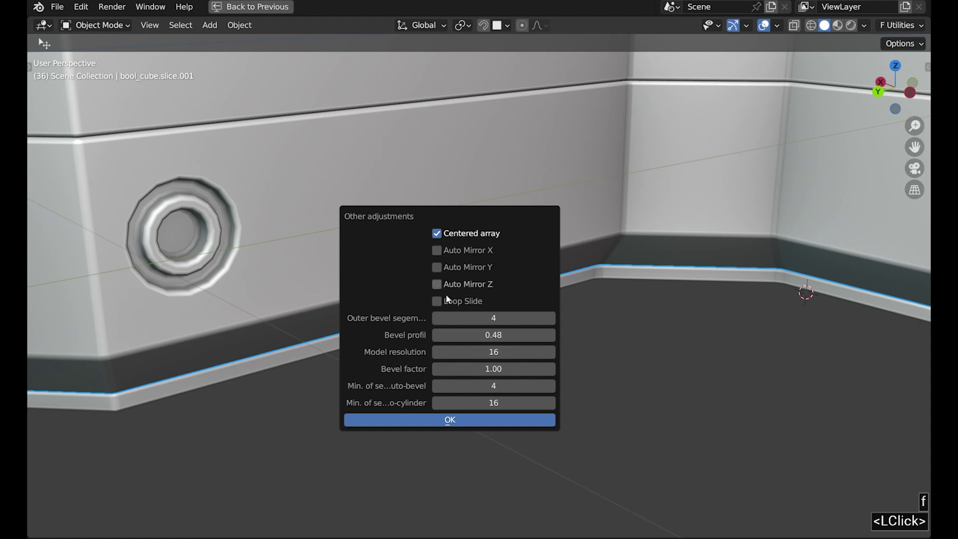
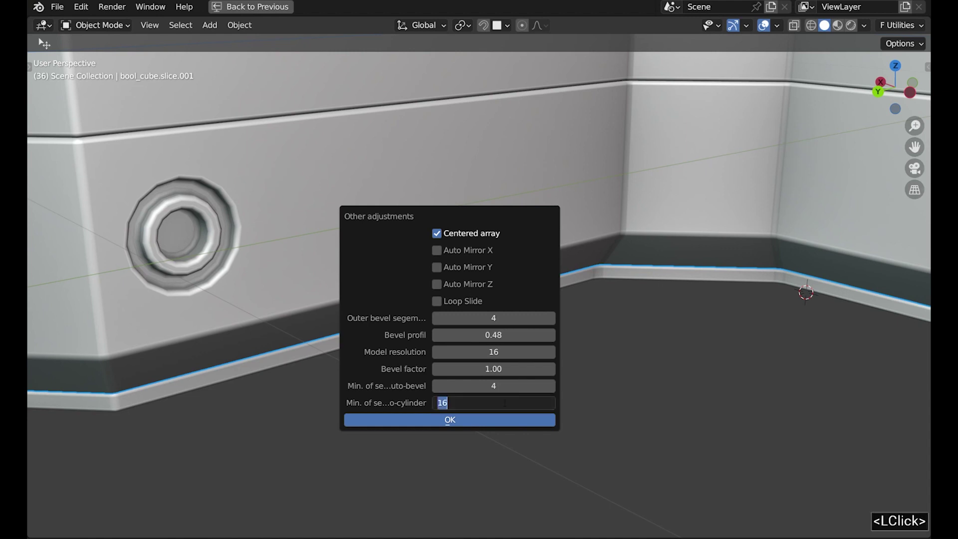
text(32)
key(Return)
key(Return)
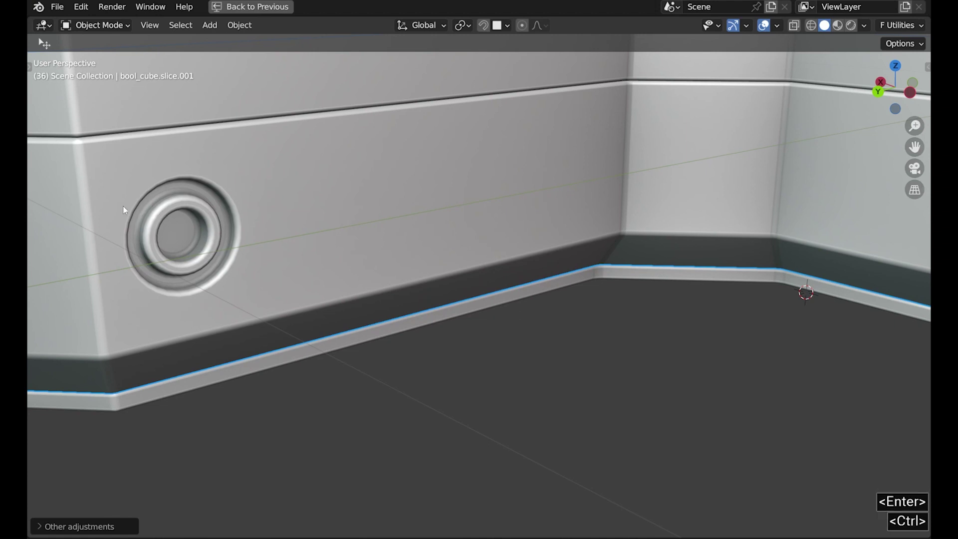
- Duplicate the framed-hole cutter onto the far end of the long wall, toggling cutter wireframes as needed
middle_click(99, 213)
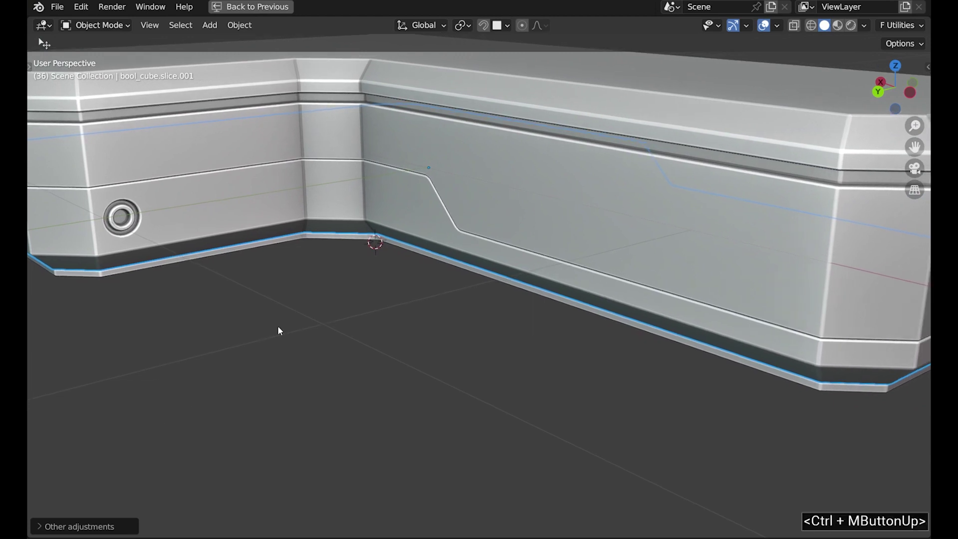
key(<)
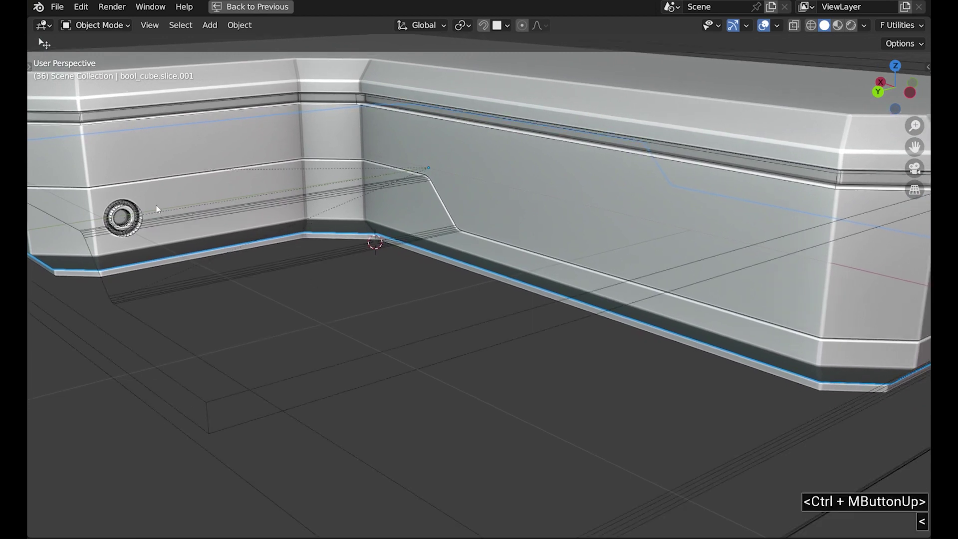
click(130, 207)
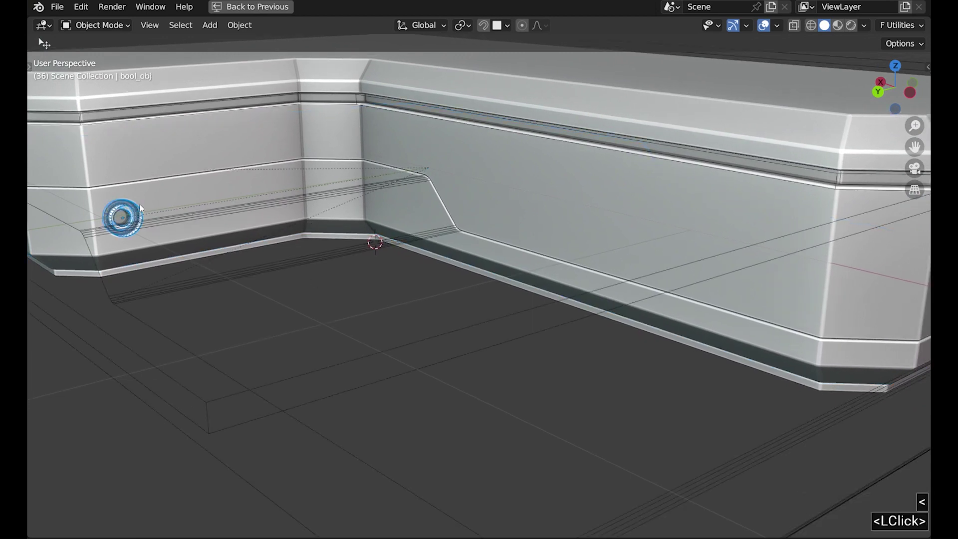
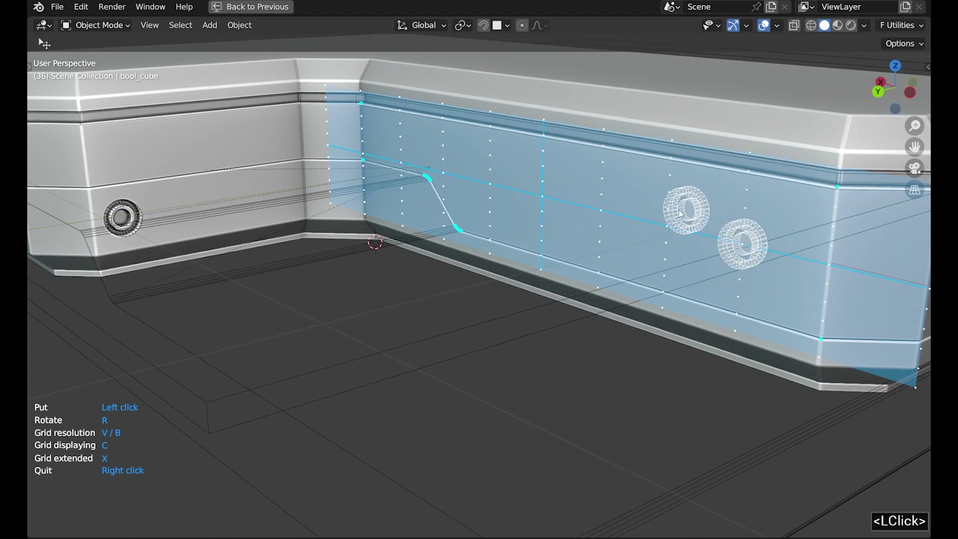
right_click(631, 212)
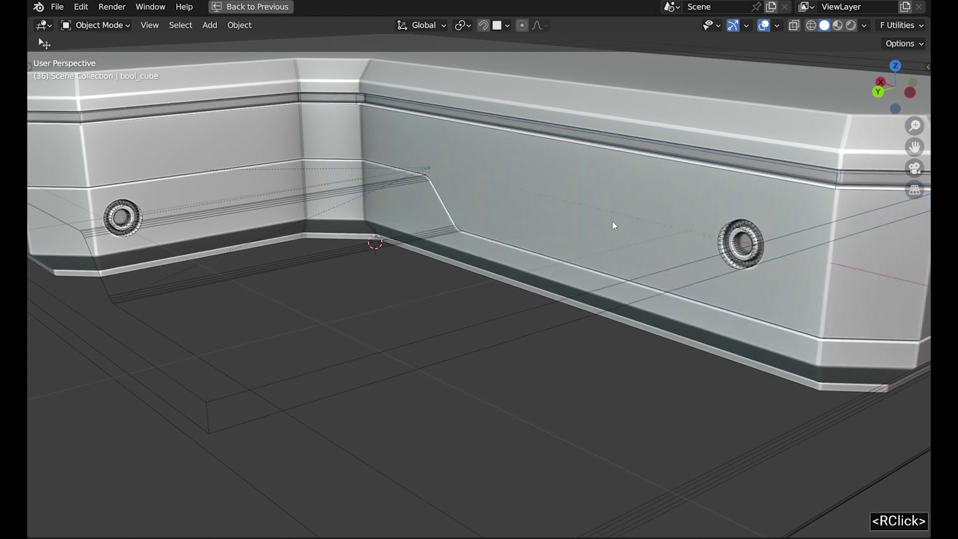
key(<)
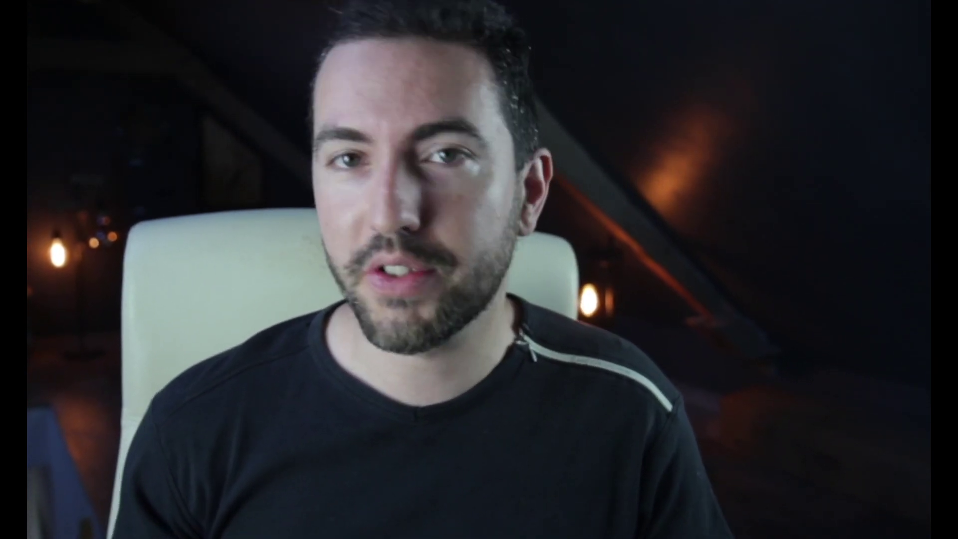
key(<)
- Create a Fluent pipe running between the two framed holes
key(f)
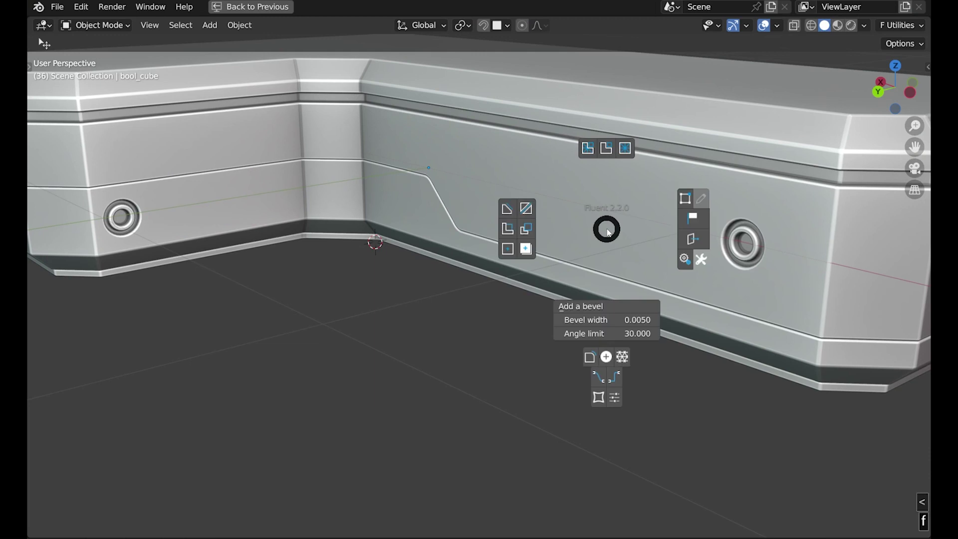
click(619, 381)
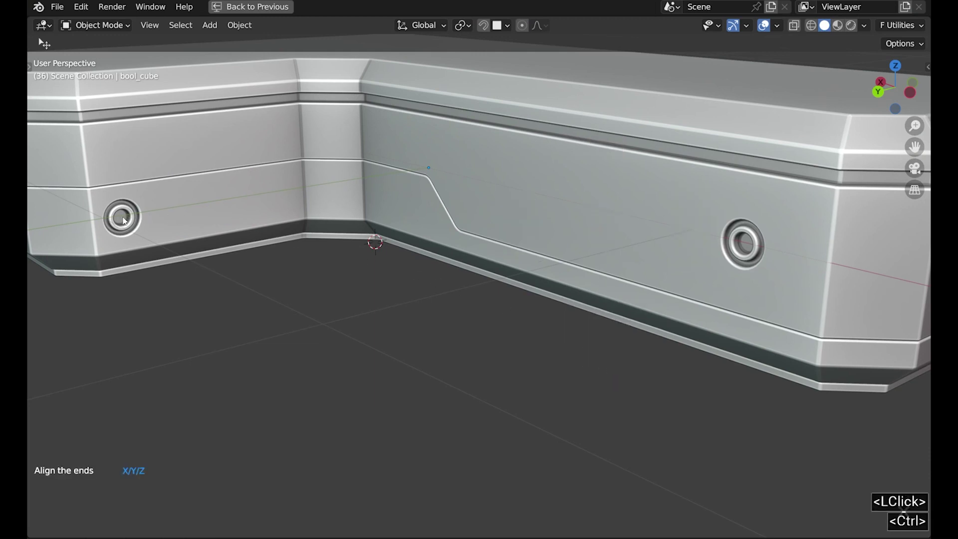
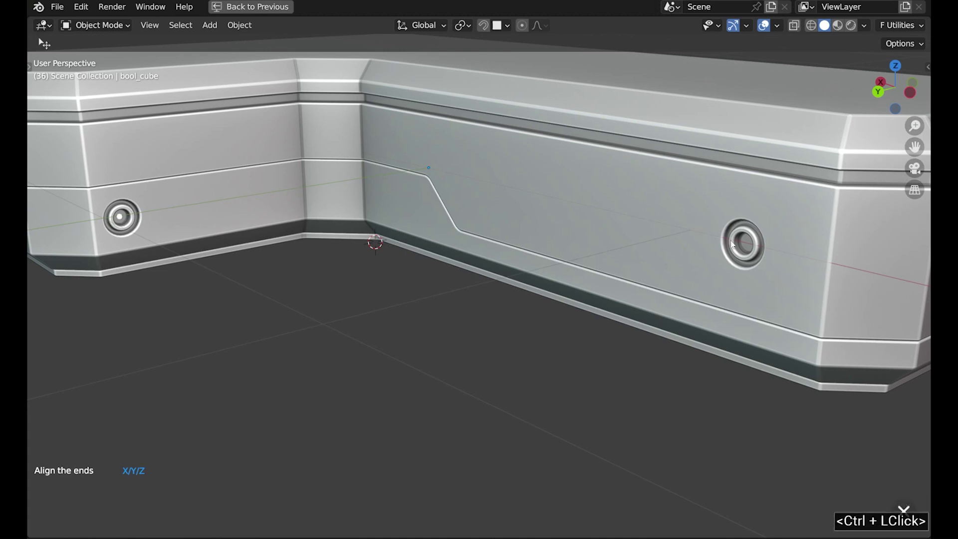
click(752, 249)
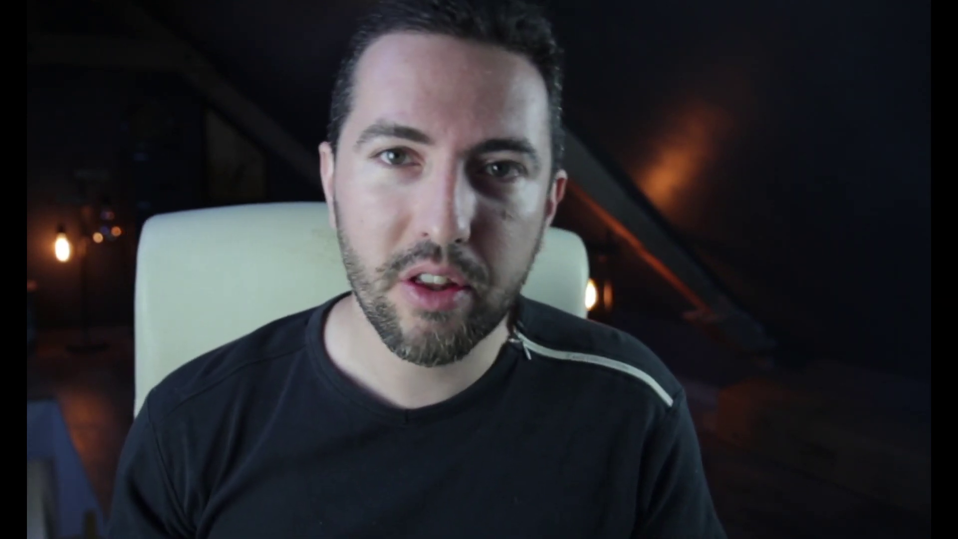
click(468, 201)
double_click(469, 201)
double_click(514, 150)
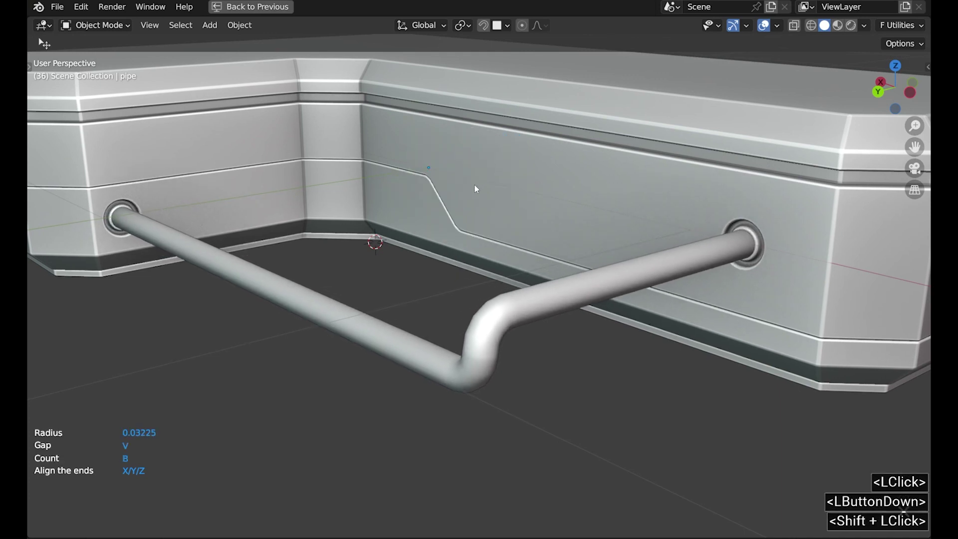
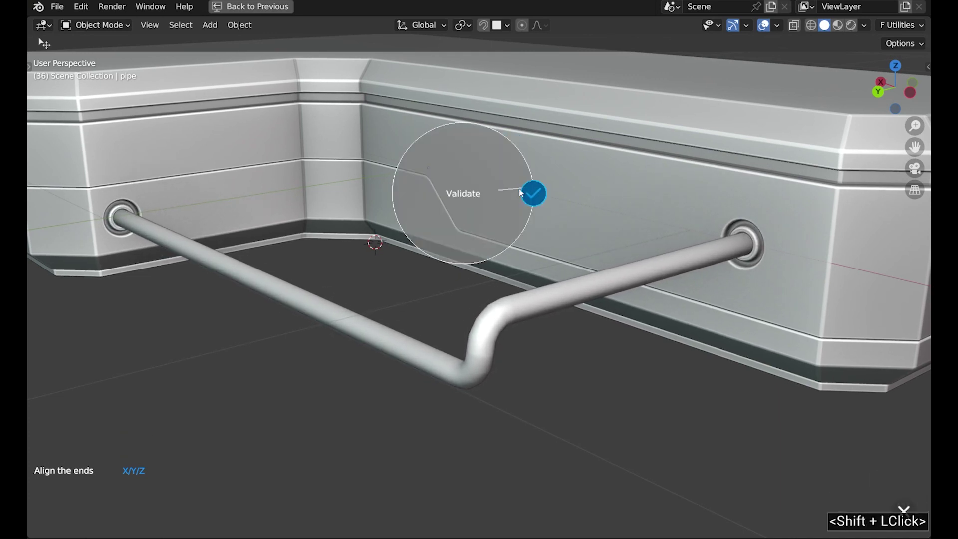
- Switch the pipe to Path route 3 so it hugs the bench's side wall
click(535, 196)
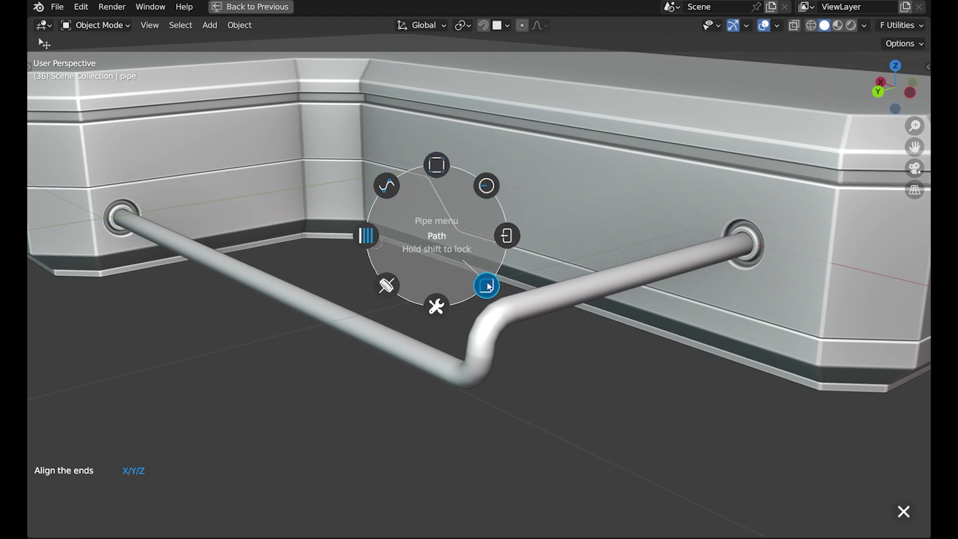
click(492, 287)
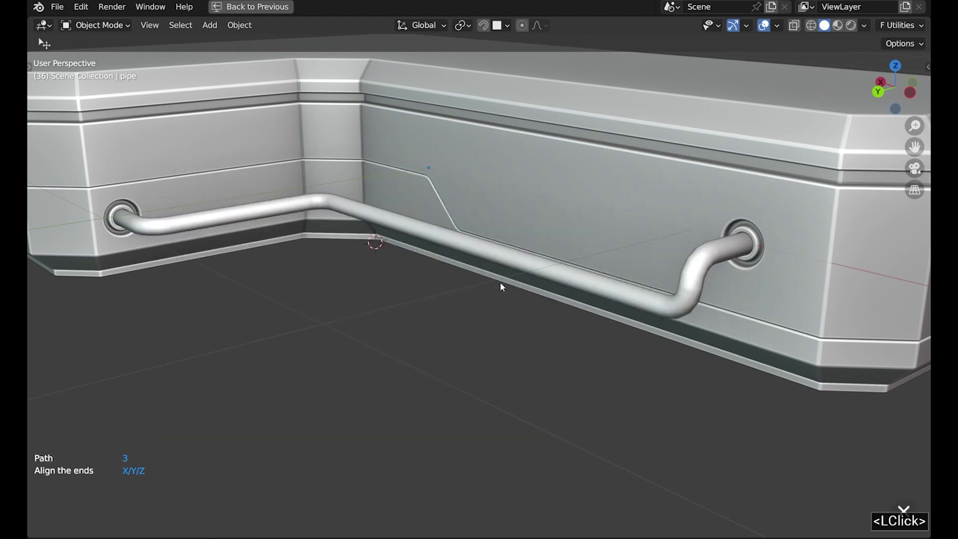
click(505, 288)
click(567, 288)
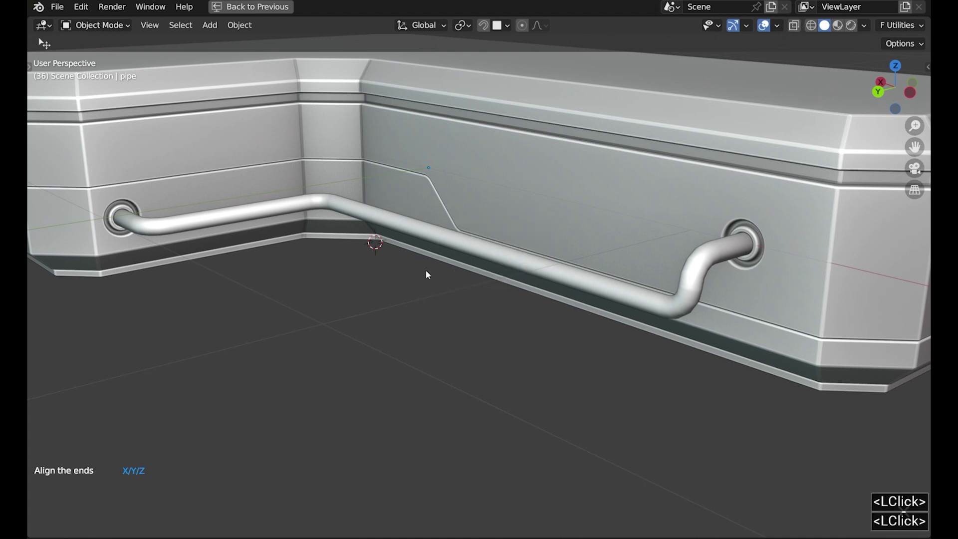
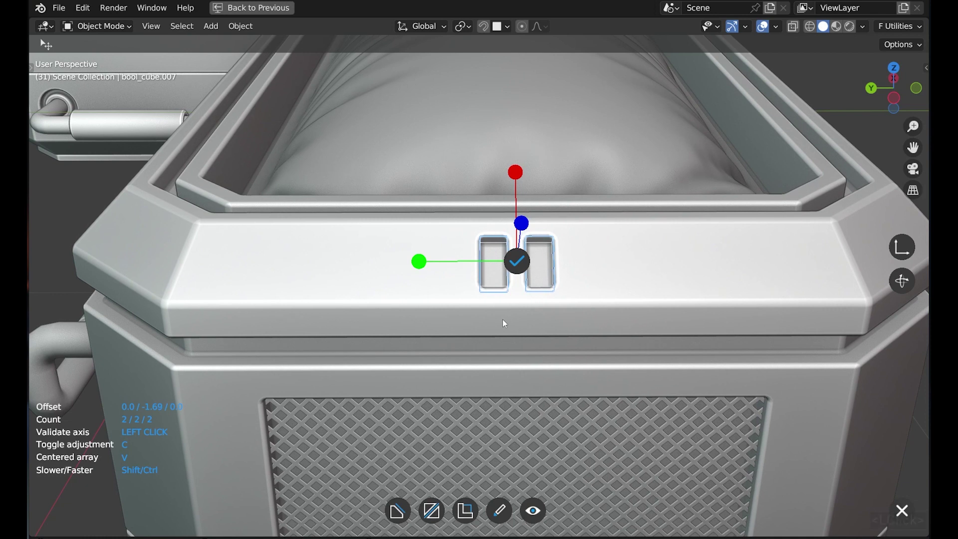
- Extend the rim slot array to thirteen centered vents and lock it in
key(c)
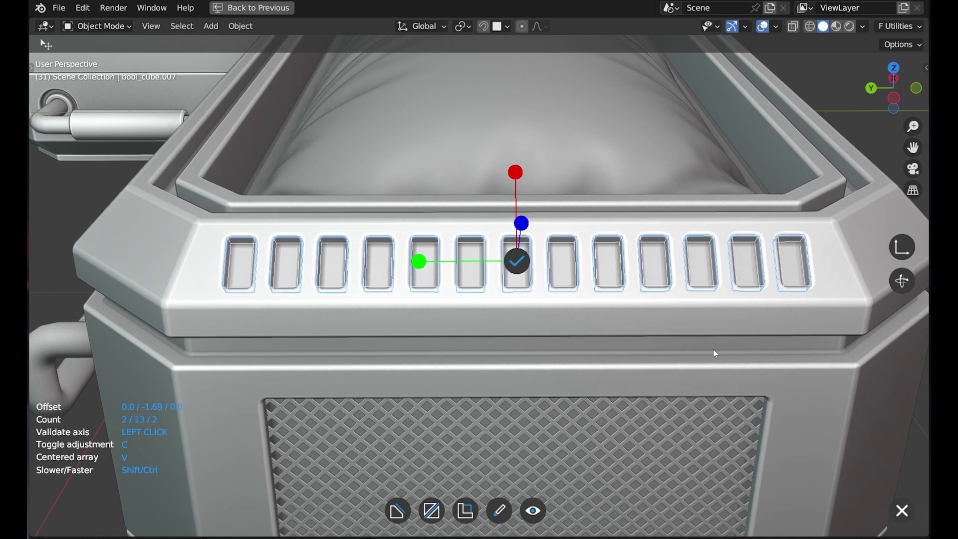
click(719, 354)
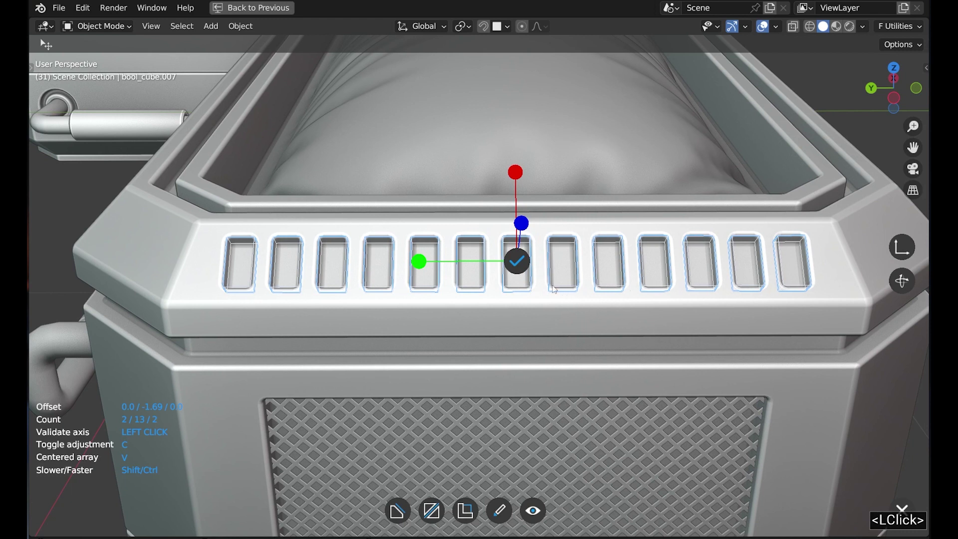
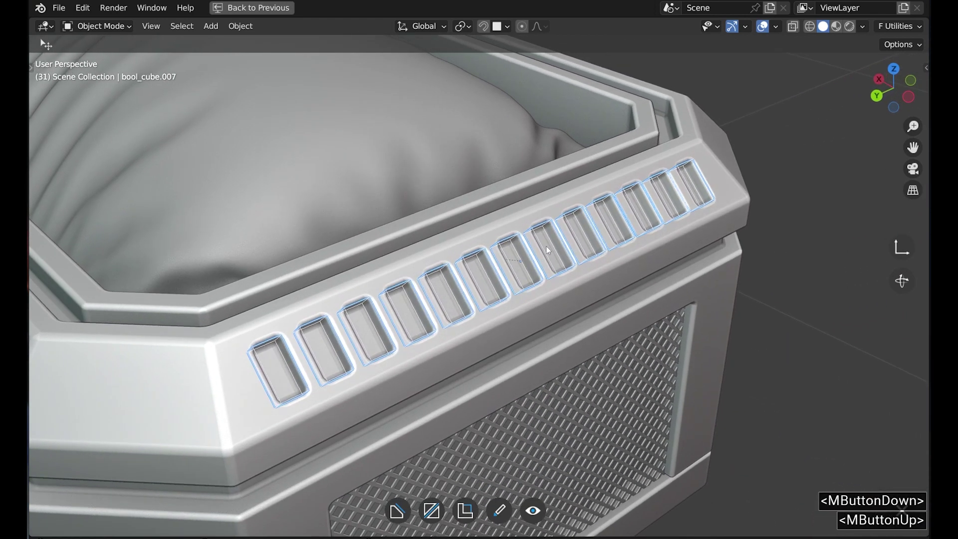
- Validate the slot vent array and select the bench body to review the finished cuts
click(551, 251)
click(622, 249)
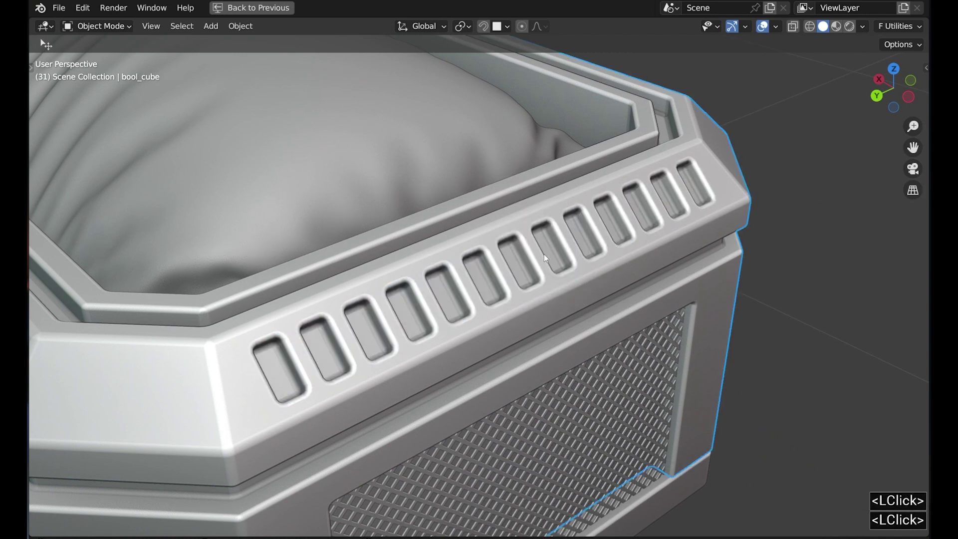
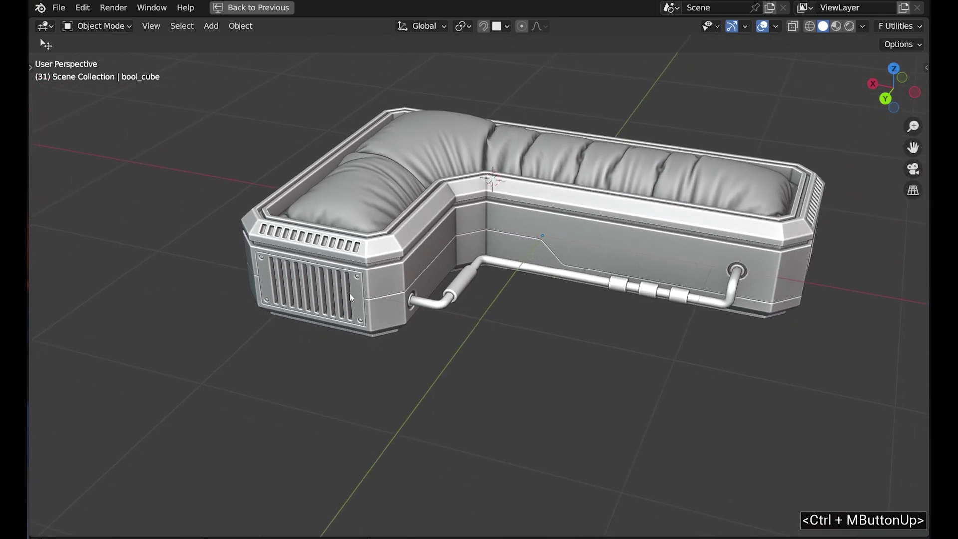
middle_click(429, 268)
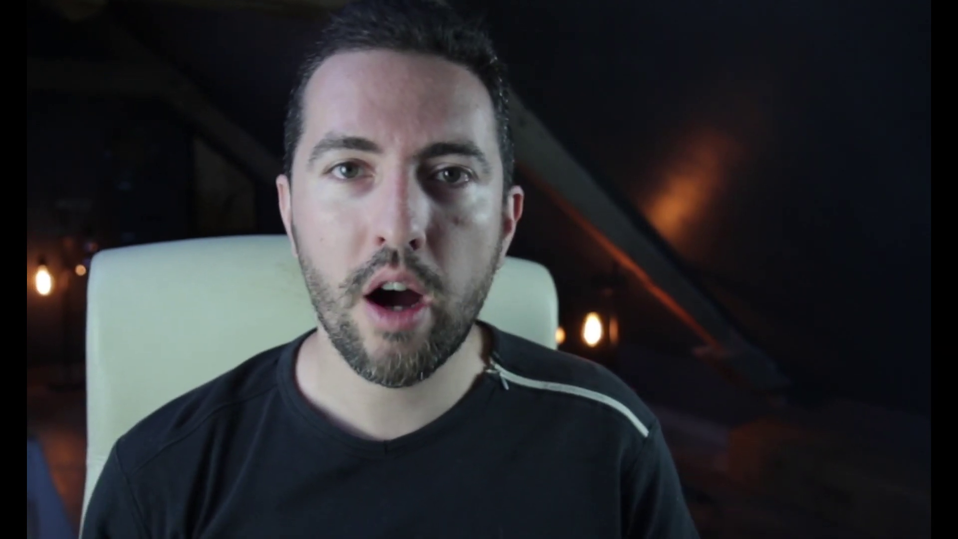